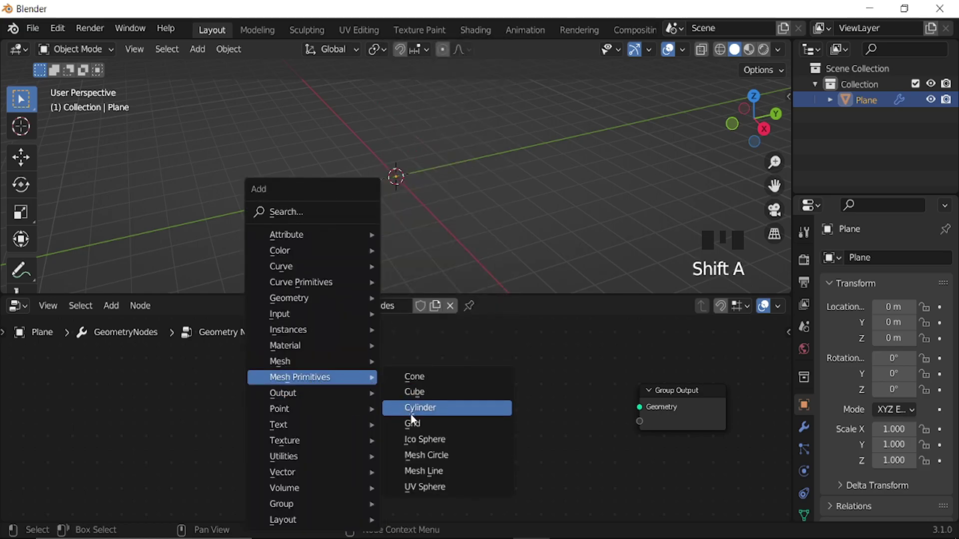
Step: Link the Grid mesh to the Group Output, size it 10 m by 10 m, and enable wireframe display
{"action": "left_click_drag", "start_coordinate": [343, 404], "coordinate": [372, 189]}
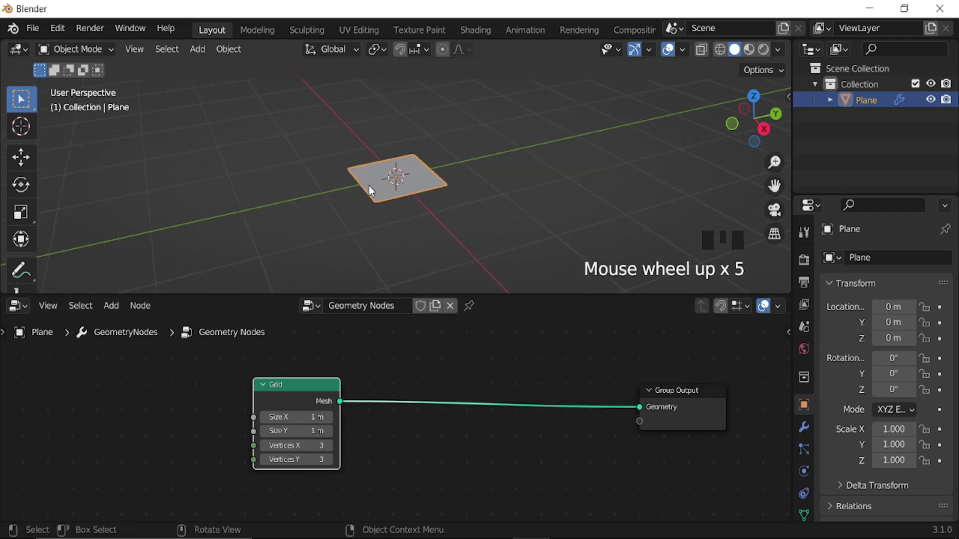
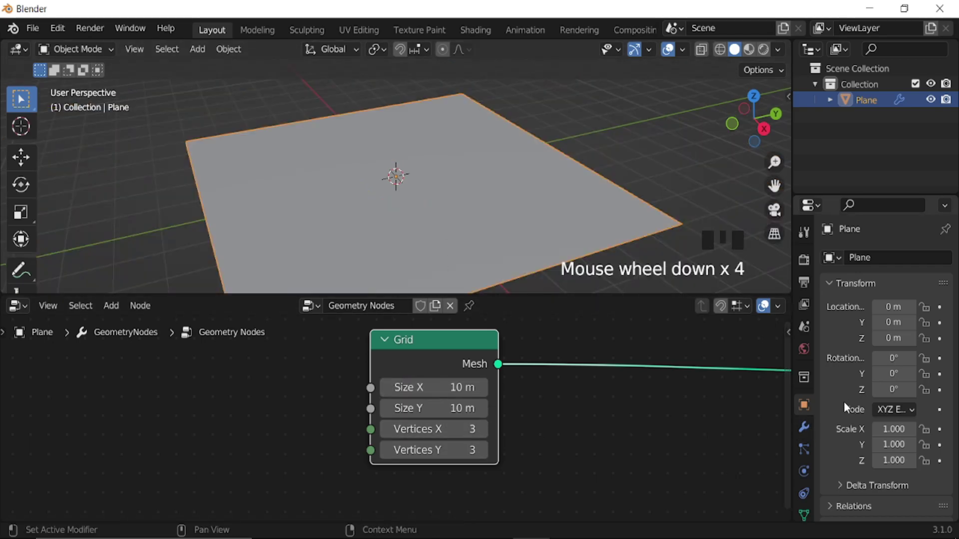
{"action": "scroll", "scroll_direction": "down", "scroll_amount": 3}
{"action": "left_click_drag", "start_coordinate": [832, 433], "coordinate": [867, 430]}
{"action": "scroll", "scroll_direction": "down", "scroll_amount": 3}
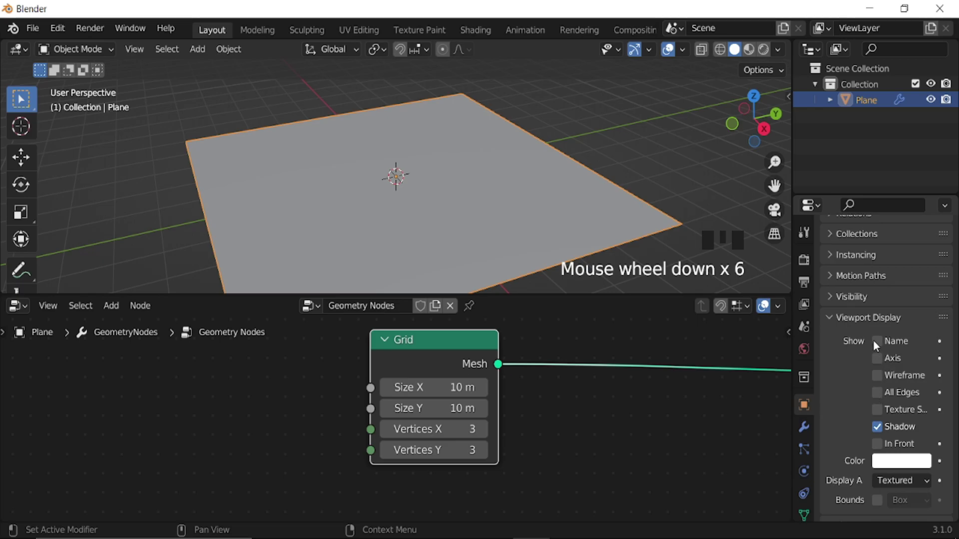
{"action": "left_click", "coordinate": [881, 378]}
{"action": "scroll", "scroll_direction": "up", "scroll_amount": 3}
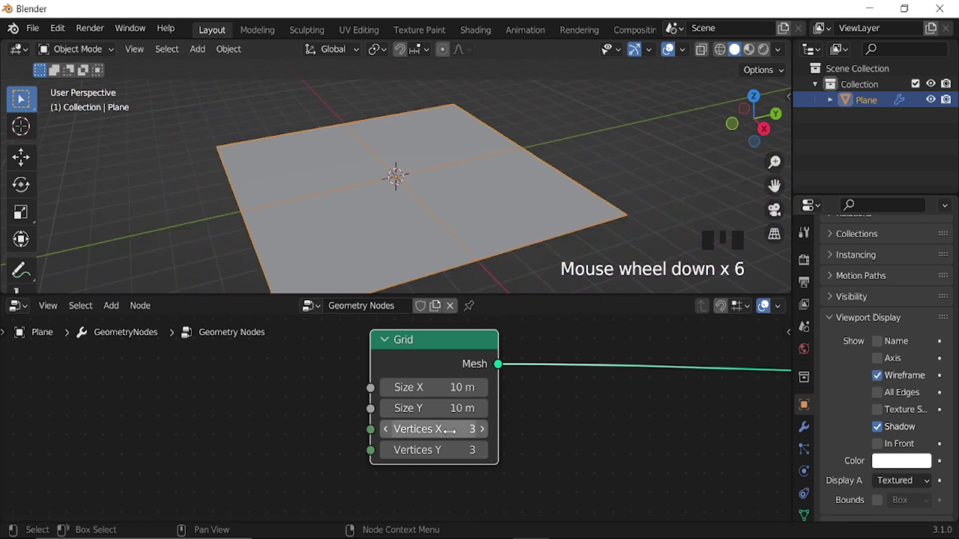
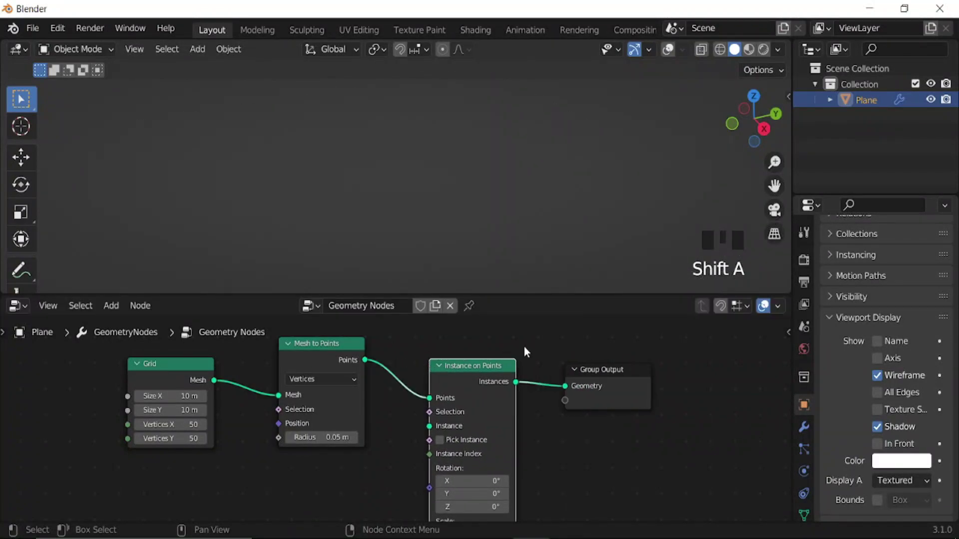
Step: Move the Instance on Points and Group Output nodes further right to make room
{"action": "left_click_drag", "start_coordinate": [575, 363], "coordinate": [512, 435]}
Step: Add a Cube primitive sized 0.2 m on X, Y and Z as the instance on every grid point
{"action": "key", "text": "shift+a"}
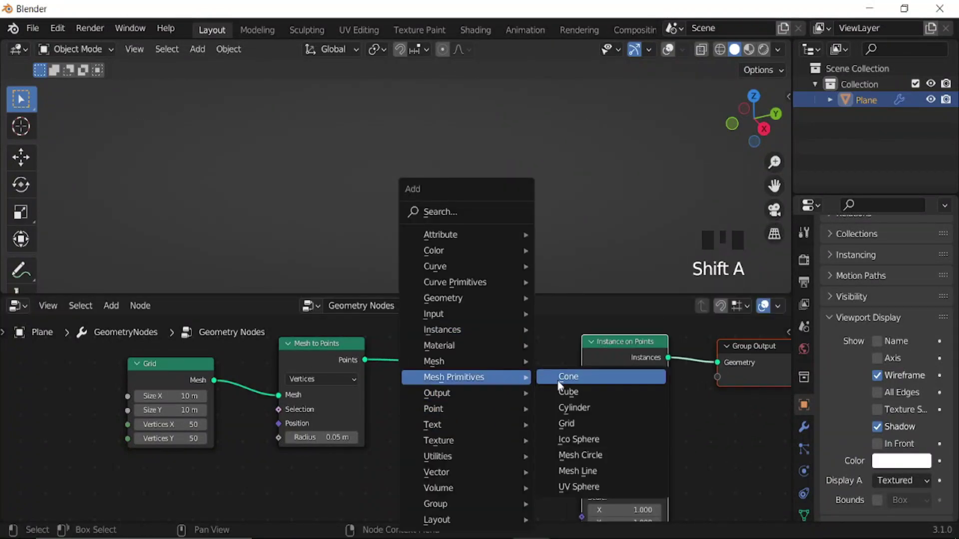
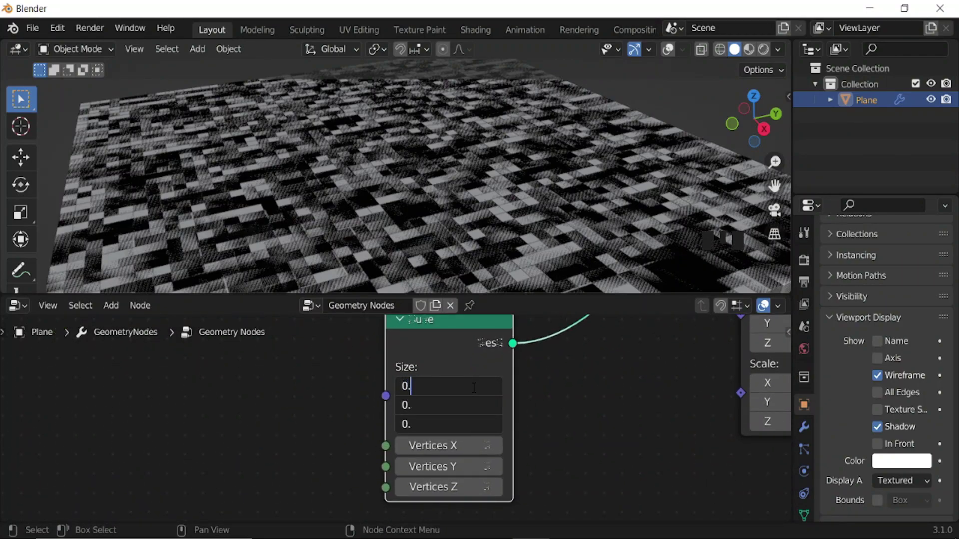
{"action": "key", "text": "BackSpace"}
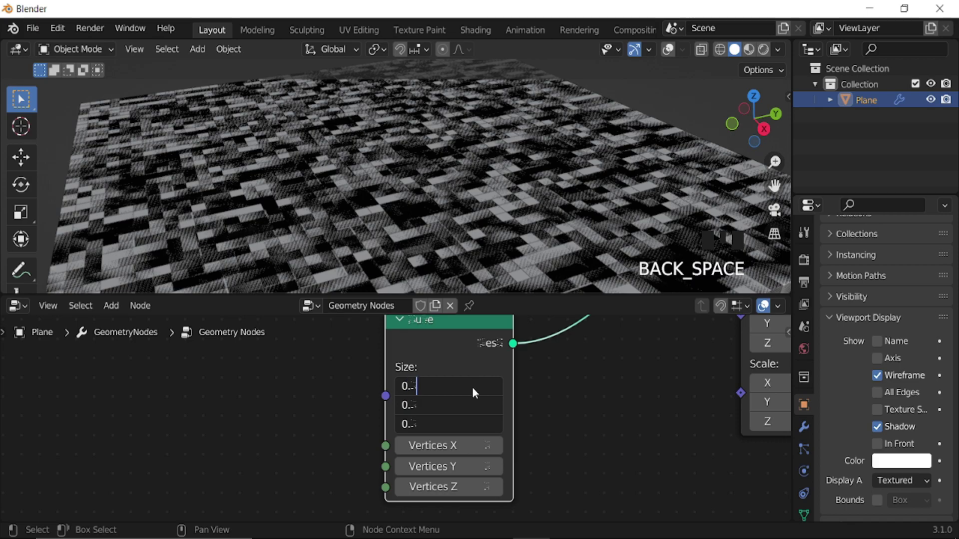
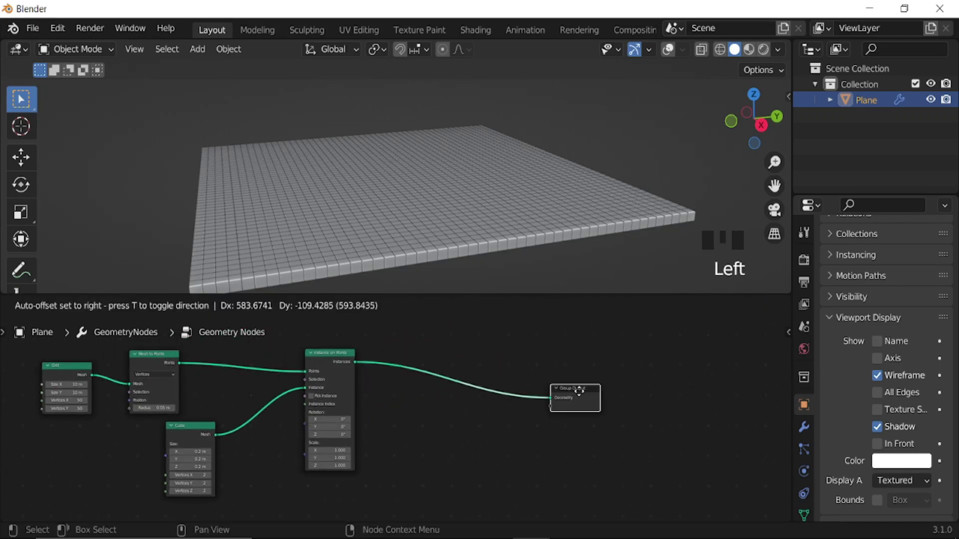
Step: Add Bezier Segment, Transform and Scene Time nodes to the geometry node tree
{"action": "key", "text": "shift+a"}
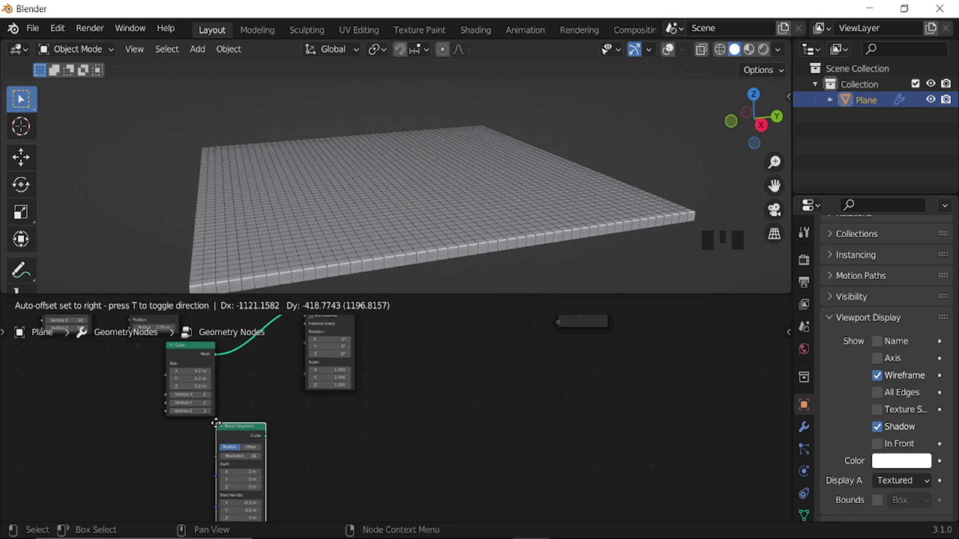
{"action": "scroll", "scroll_direction": "down", "scroll_amount": 3}
{"action": "key", "text": "shift+a"}
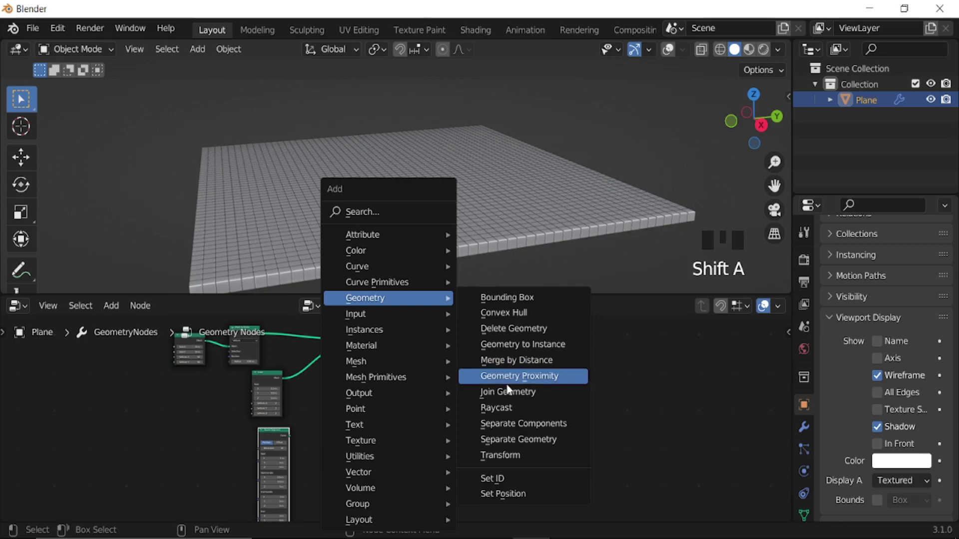
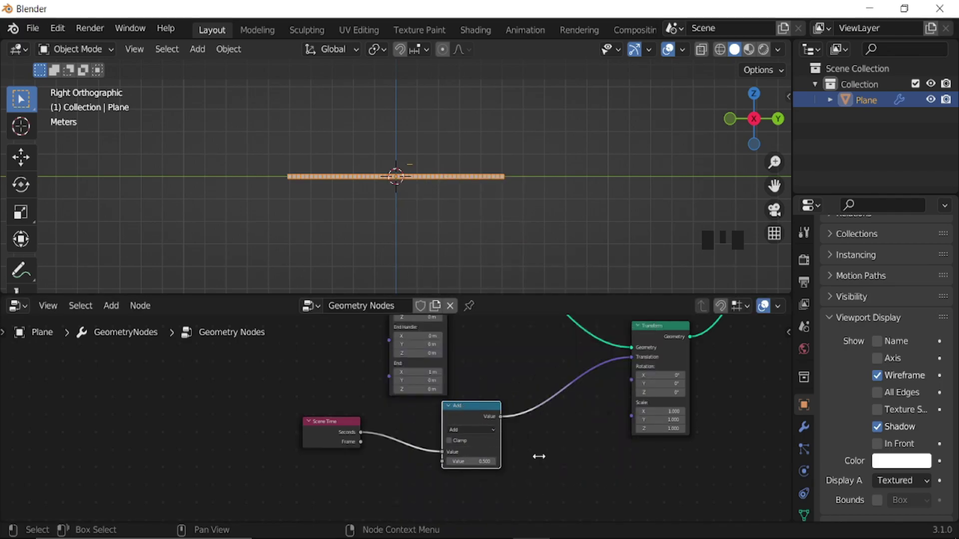
Step: Feed Scene Time through Sine into Combine XYZ X and Cosine into Y
{"action": "scroll", "scroll_direction": "up", "scroll_amount": 3}
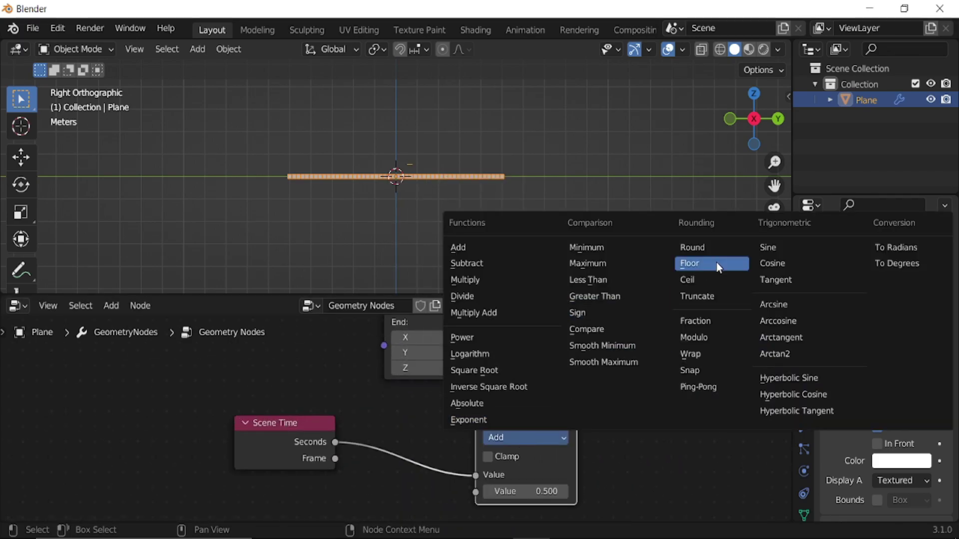
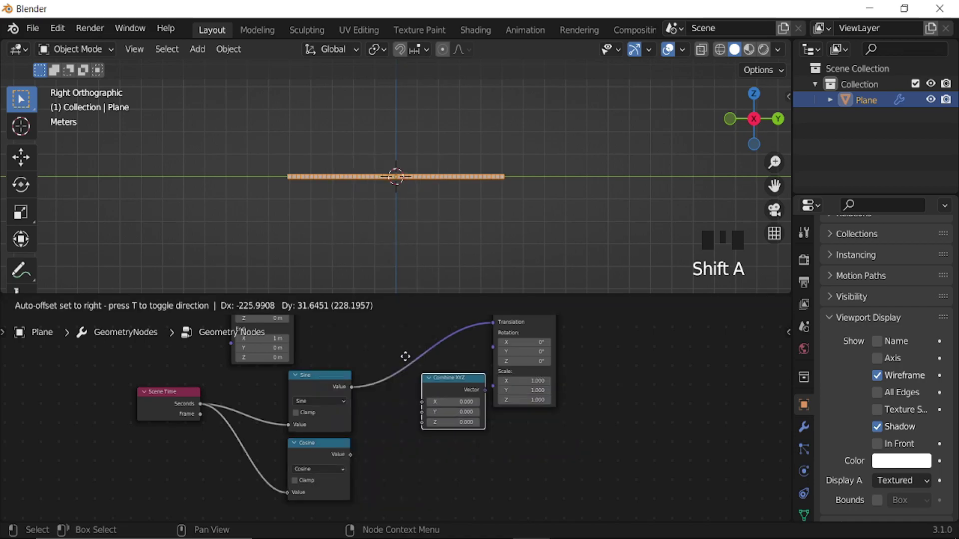
{"action": "scroll", "scroll_direction": "up", "scroll_amount": 3}
{"action": "left_click_drag", "start_coordinate": [346, 442], "coordinate": [389, 180]}
{"action": "left_click_drag", "start_coordinate": [389, 180], "coordinate": [433, 210]}
Step: Use the combined vector as the Transform translation and play the animation to check the motion
{"action": "scroll", "scroll_direction": "down", "scroll_amount": 3}
{"action": "scroll", "scroll_direction": "down", "scroll_amount": 3}
{"action": "left_click_drag", "start_coordinate": [429, 208], "coordinate": [422, 204]}
{"action": "key", "text": "space"}
{"action": "key", "text": "space"}
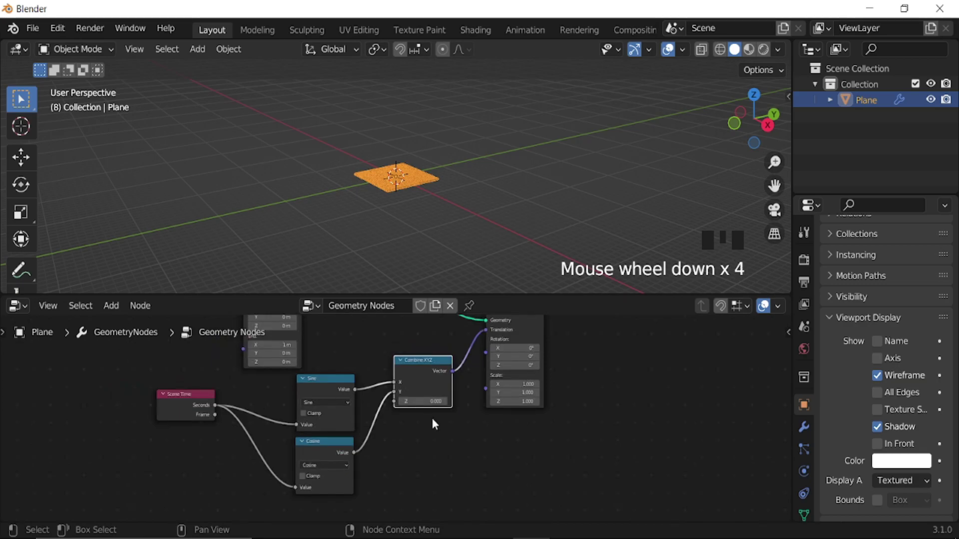
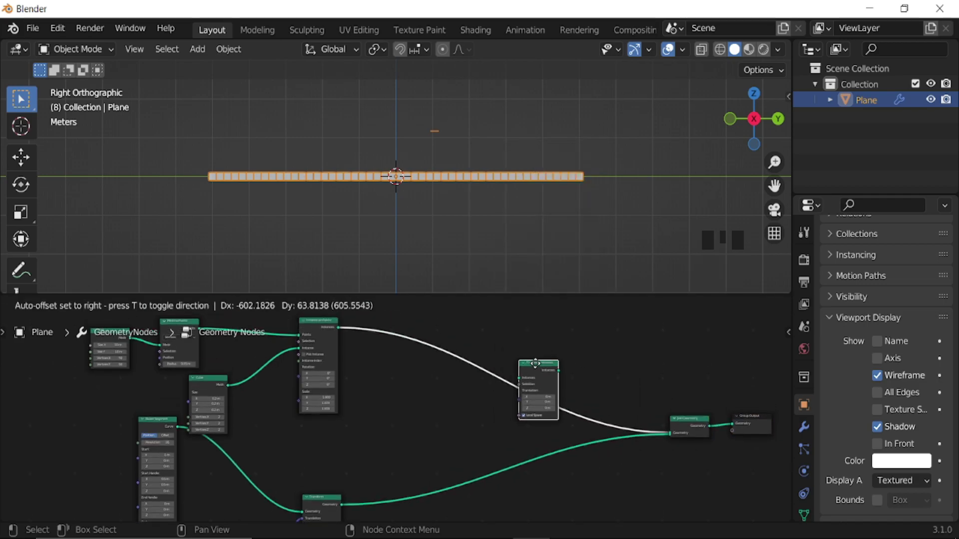
Step: Drop the Translate Instances node onto the instances link before Join Geometry
{"action": "left_click", "coordinate": [692, 417]}
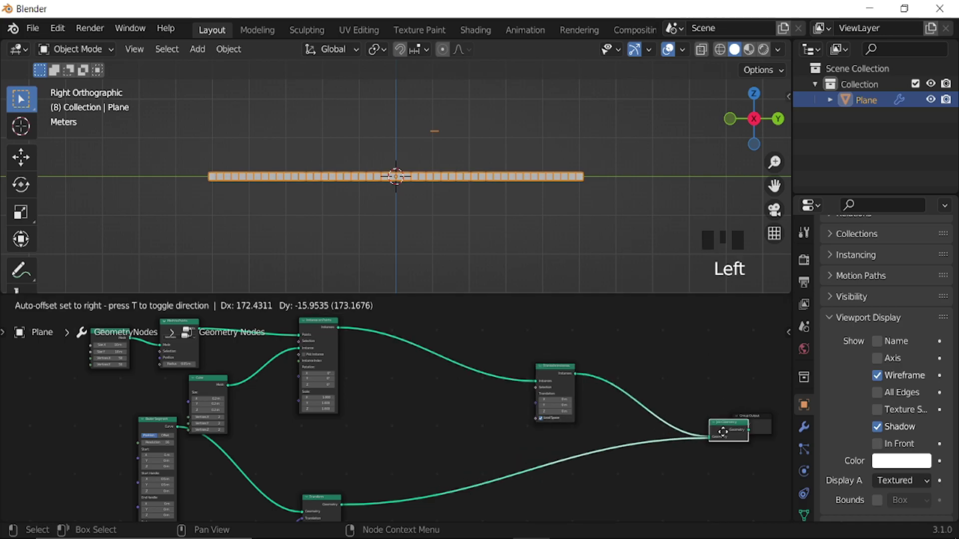
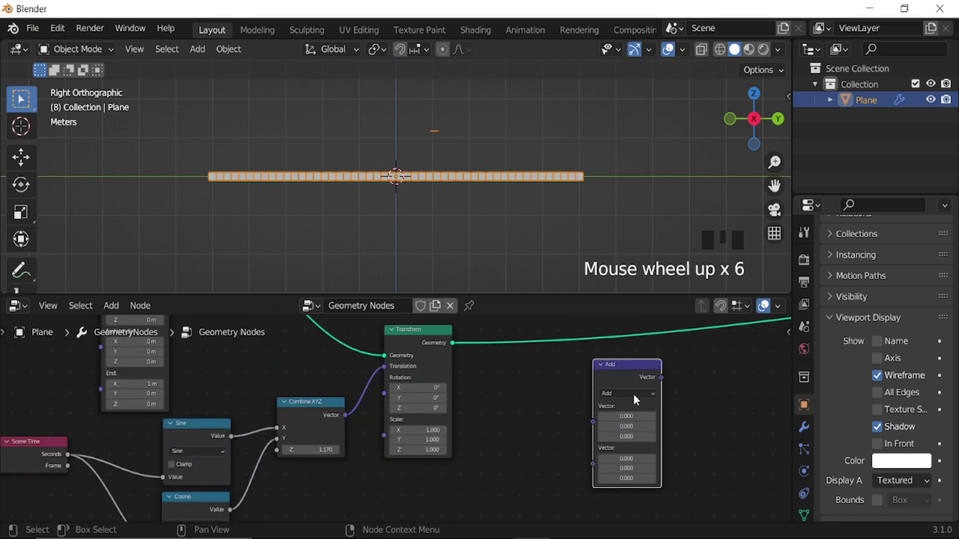
Step: Set the Vector Math node to Distance and feed the Combine XYZ vector into its first input
{"action": "left_click", "coordinate": [640, 397]}
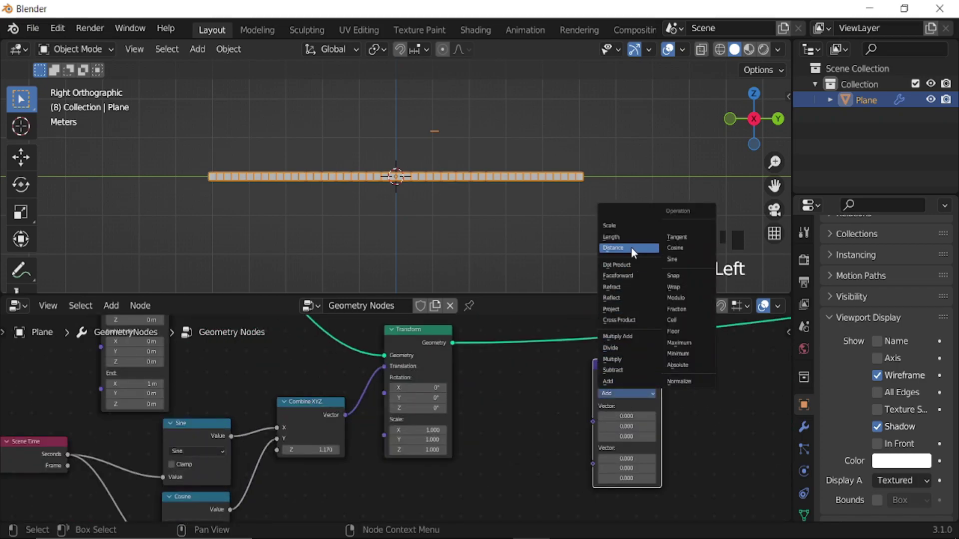
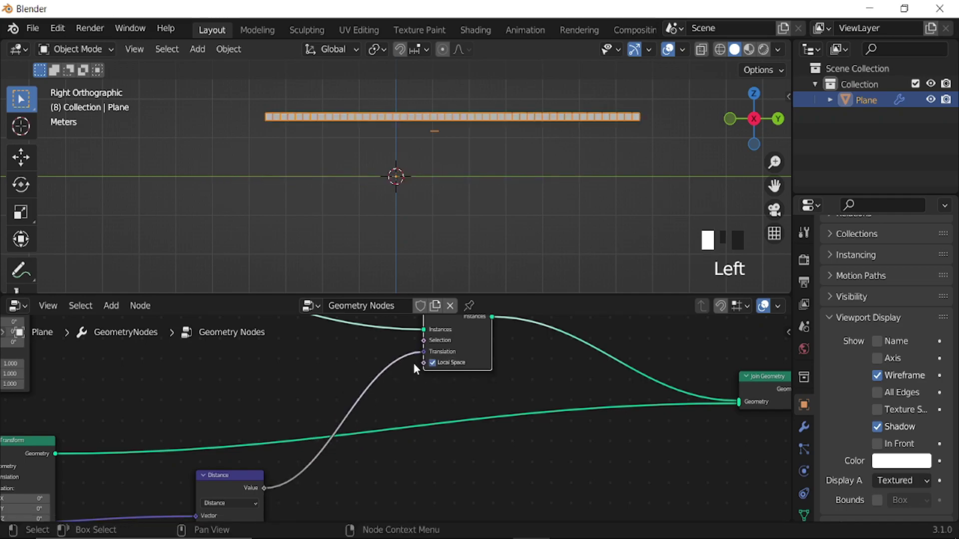
{"action": "scroll", "scroll_direction": "down", "scroll_amount": 3}
{"action": "left_click_drag", "start_coordinate": [453, 166], "coordinate": [382, 380]}
{"action": "left_click", "coordinate": [382, 380]}
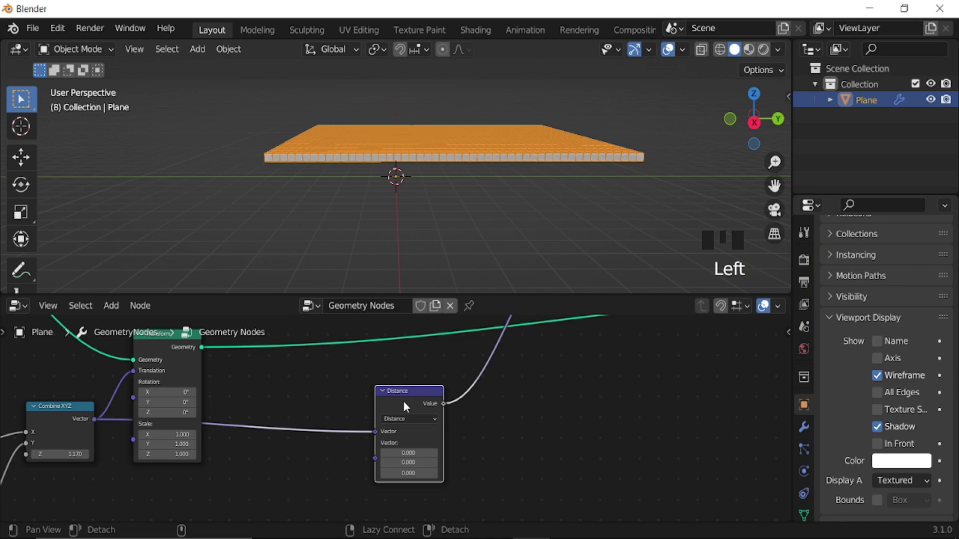
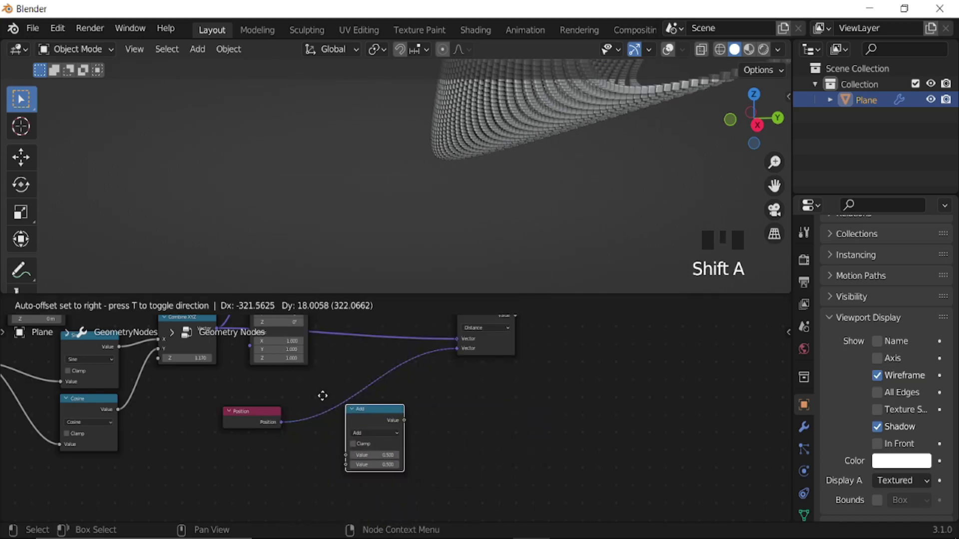
Step: Link the offset Position into the Distance node and add a Map Range node
{"action": "scroll", "scroll_direction": "down", "scroll_amount": 3}
{"action": "left_click_drag", "start_coordinate": [471, 198], "coordinate": [437, 412]}
{"action": "key", "text": "shift+a"}
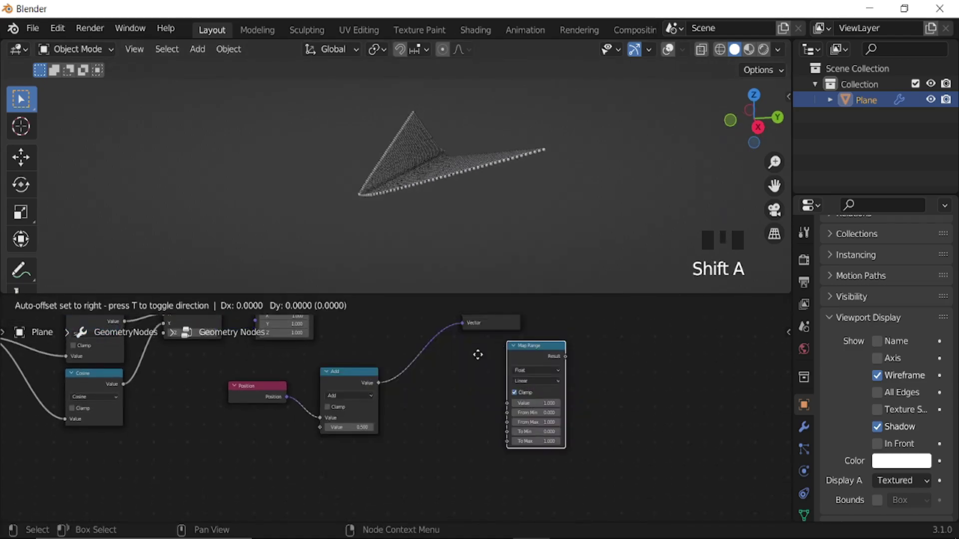
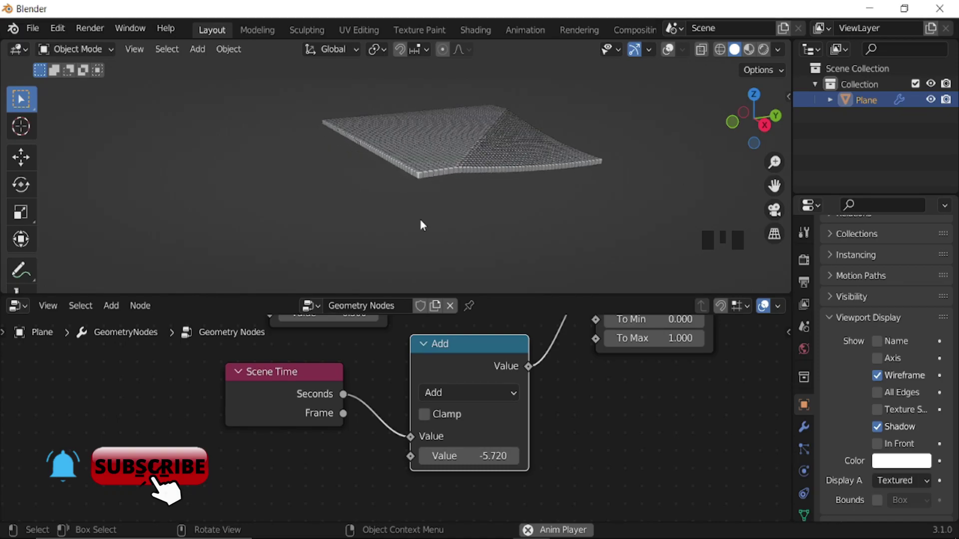
Step: Frame the whole node tree and add a Combine XYZ node onto the link
{"action": "key", "text": "space"}
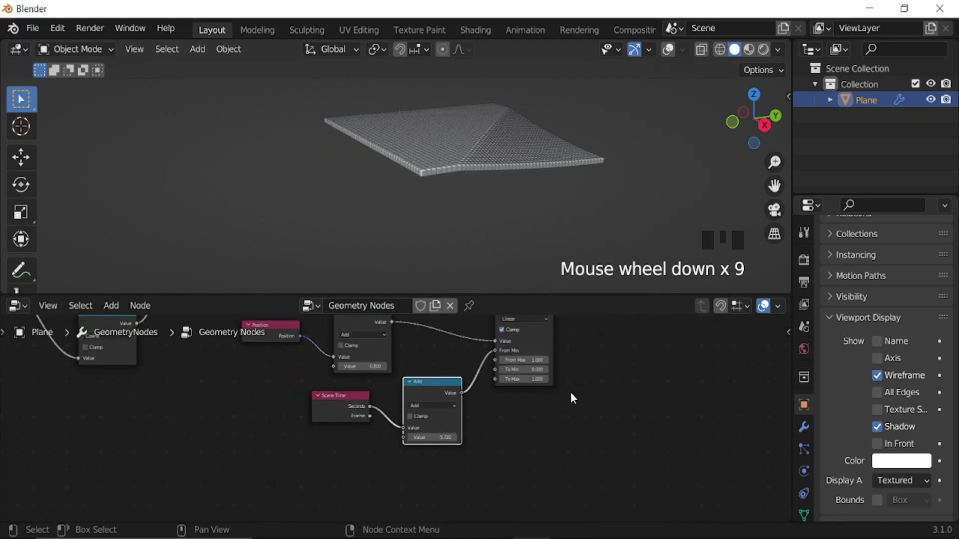
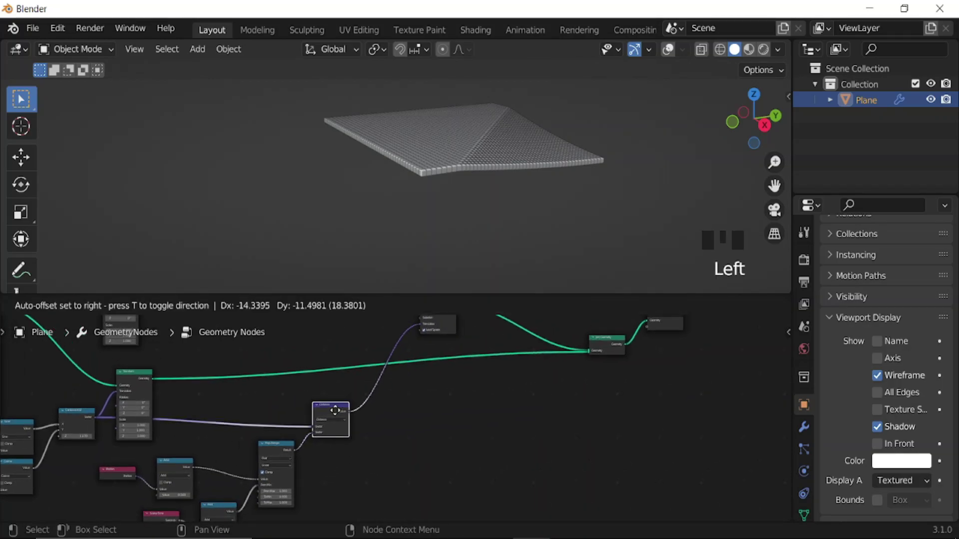
{"action": "scroll", "scroll_direction": "up", "scroll_amount": 3}
{"action": "key", "text": "shift+a"}
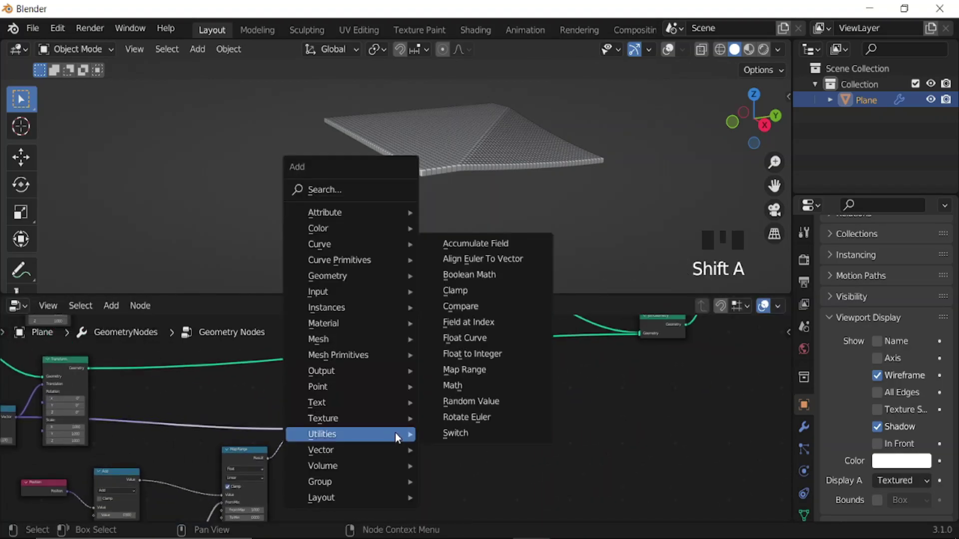
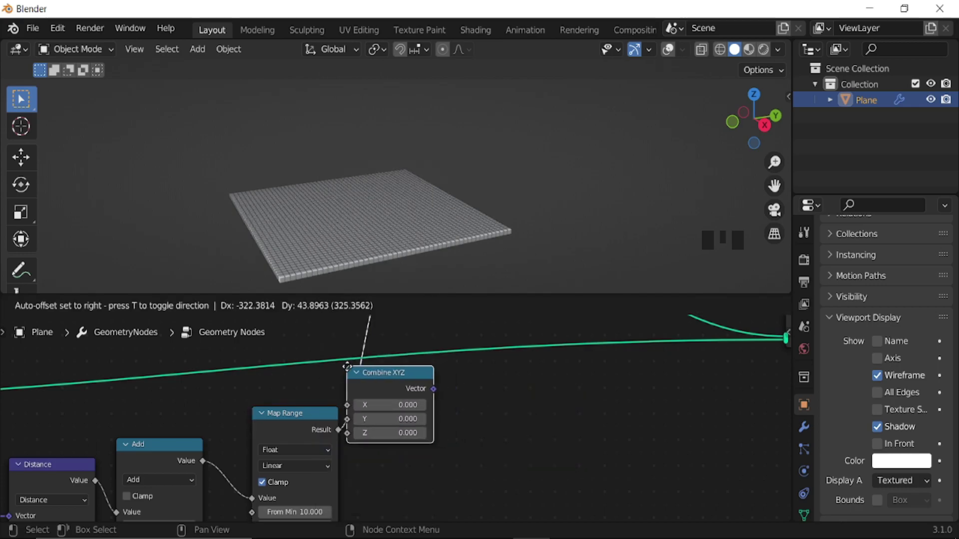
Step: Feed the Map Range result into the Combine XYZ X, Y and Z inputs and preview the wave
{"action": "left_click", "coordinate": [345, 435]}
{"action": "left_click_drag", "start_coordinate": [341, 434], "coordinate": [349, 251]}
{"action": "key", "text": "space"}
{"action": "key", "text": "space"}
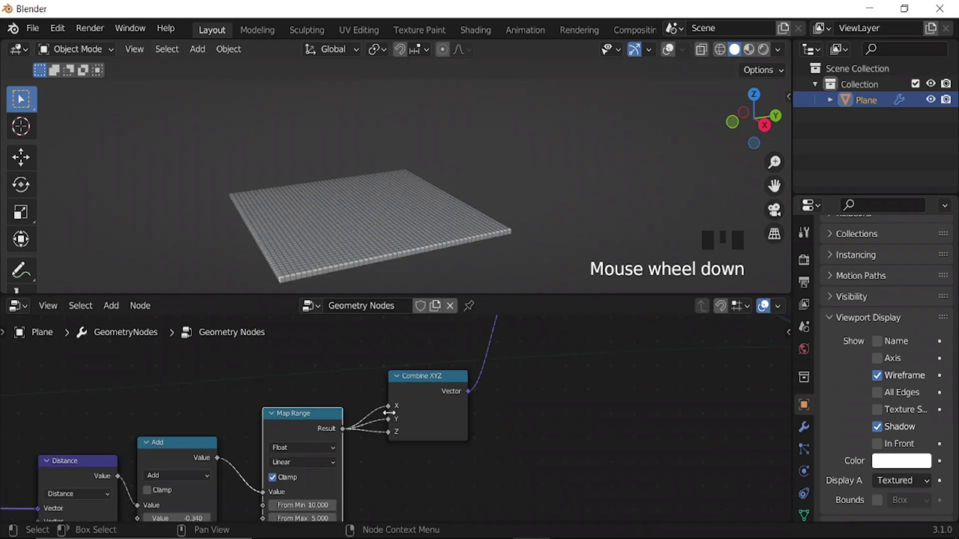
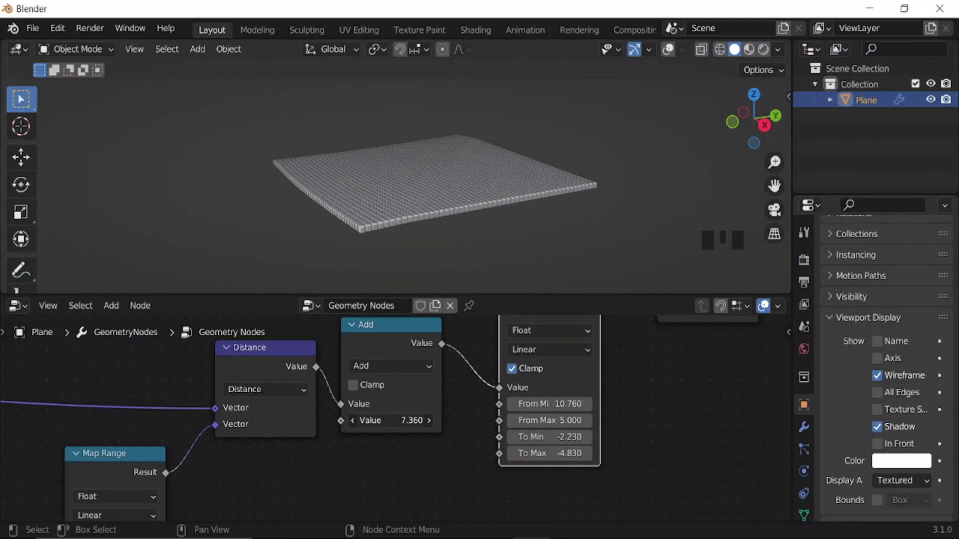
Step: Tweak the Map Range values, then pan the node editor to bring Scene Time and Add into view
{"action": "left_click_drag", "start_coordinate": [367, 238], "coordinate": [397, 232]}
{"action": "left_click_drag", "start_coordinate": [390, 230], "coordinate": [426, 222]}
{"action": "key", "text": "space"}
{"action": "scroll", "scroll_direction": "up", "scroll_amount": 3}
{"action": "left_click_drag", "start_coordinate": [457, 246], "coordinate": [17, 28]}
{"action": "scroll", "scroll_direction": "down", "scroll_amount": 3}
{"action": "left_click_drag", "start_coordinate": [17, 28], "coordinate": [451, 414]}
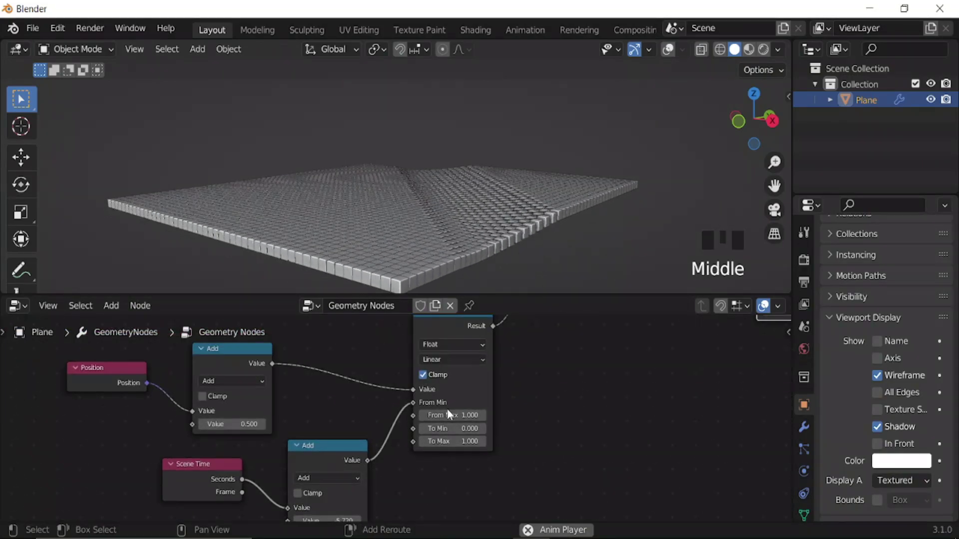
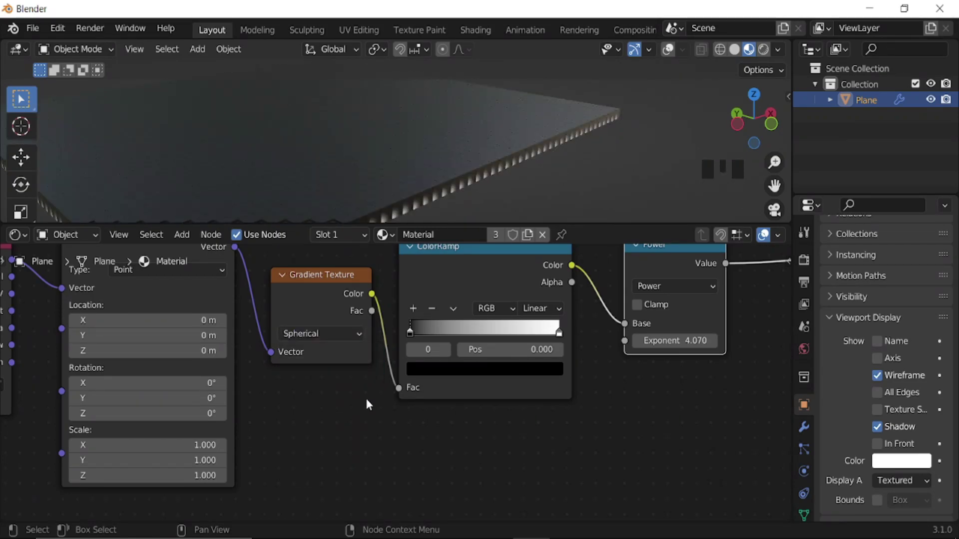
Step: Set the Power node exponent to -0.980 while previewing the playing wave
{"action": "scroll", "scroll_direction": "down", "scroll_amount": 3}
{"action": "key", "text": "space"}
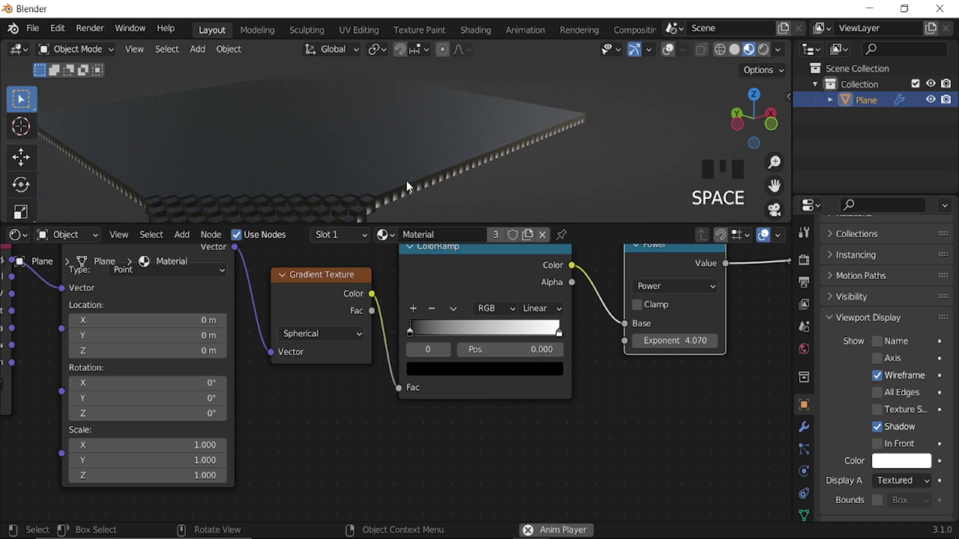
{"action": "scroll", "scroll_direction": "down", "scroll_amount": 3}
{"action": "left_click_drag", "start_coordinate": [415, 184], "coordinate": [602, 311]}
{"action": "key", "text": "space"}
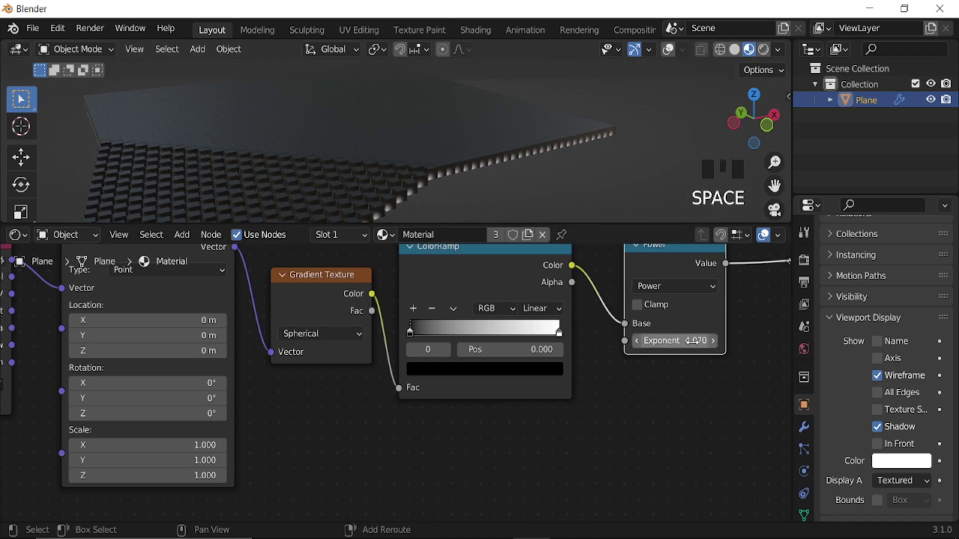
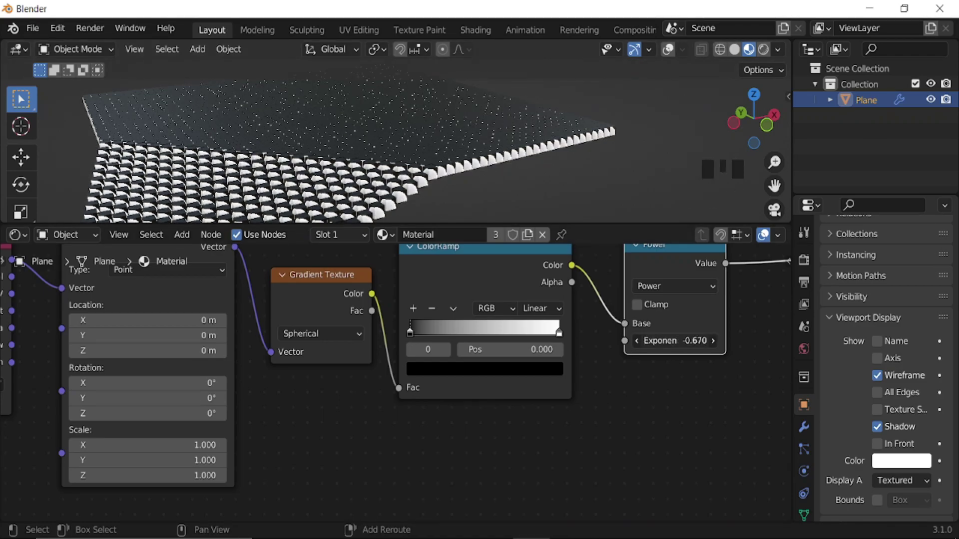
{"action": "key", "text": "space"}
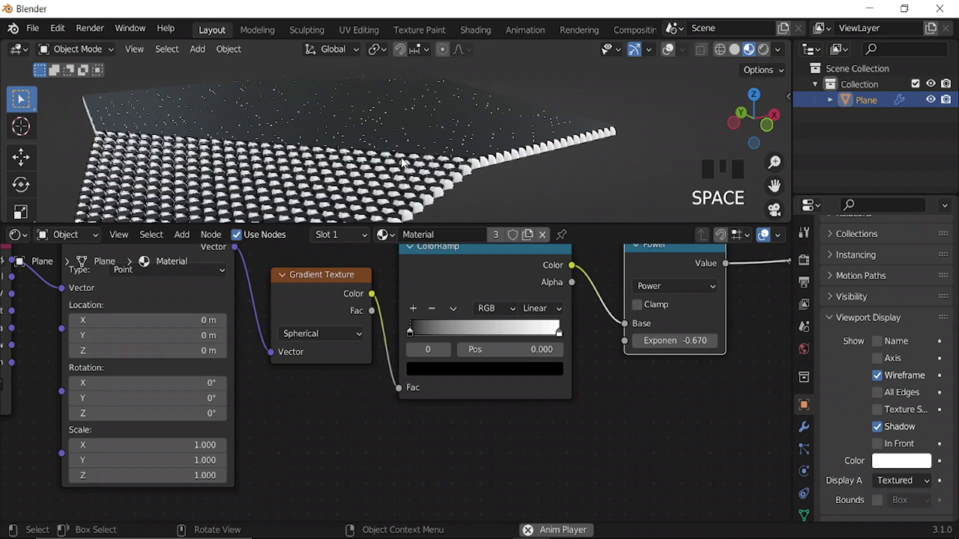
Step: Slide the ColorRamp black stop to 0.160 so only the cube tops glow
{"action": "scroll", "scroll_direction": "down", "scroll_amount": 3}
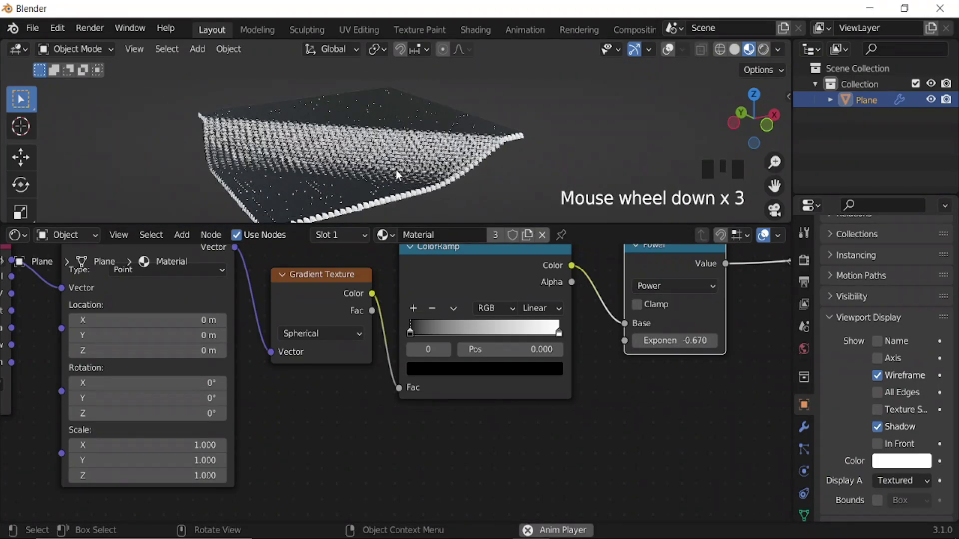
{"action": "key", "text": "space"}
{"action": "scroll", "scroll_direction": "up", "scroll_amount": 3}
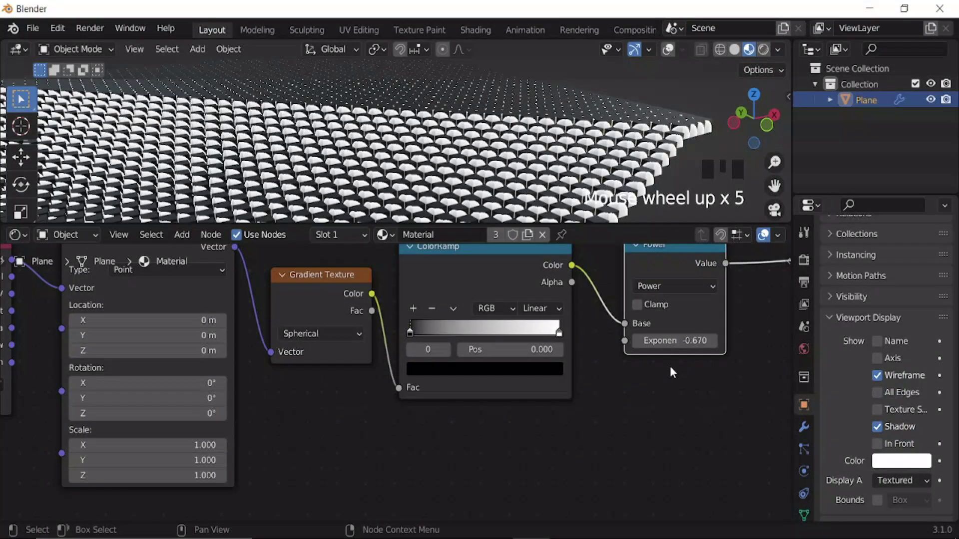
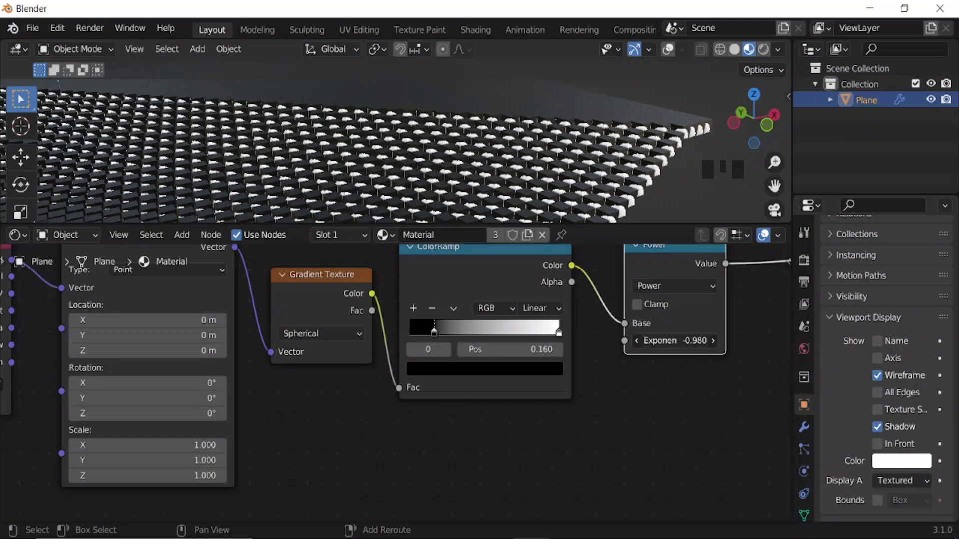
{"action": "key", "text": "space"}
{"action": "scroll", "scroll_direction": "down", "scroll_amount": 3}
{"action": "key", "text": "space"}
Step: Add a second mesh plane to the scene for the backdrop
{"action": "left_click_drag", "start_coordinate": [425, 186], "coordinate": [671, 53]}
{"action": "left_click", "coordinate": [672, 53]}
{"action": "scroll", "scroll_direction": "down", "scroll_amount": 3}
Step: Scale the new plane up about tenfold and lower it beneath the cube grid
{"action": "key", "text": "shift+a"}
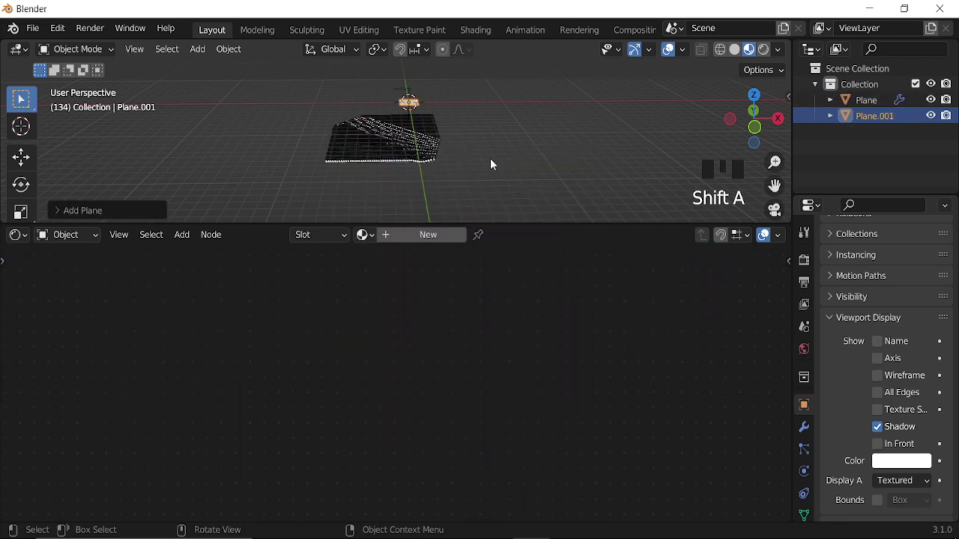
{"action": "key", "text": "s"}
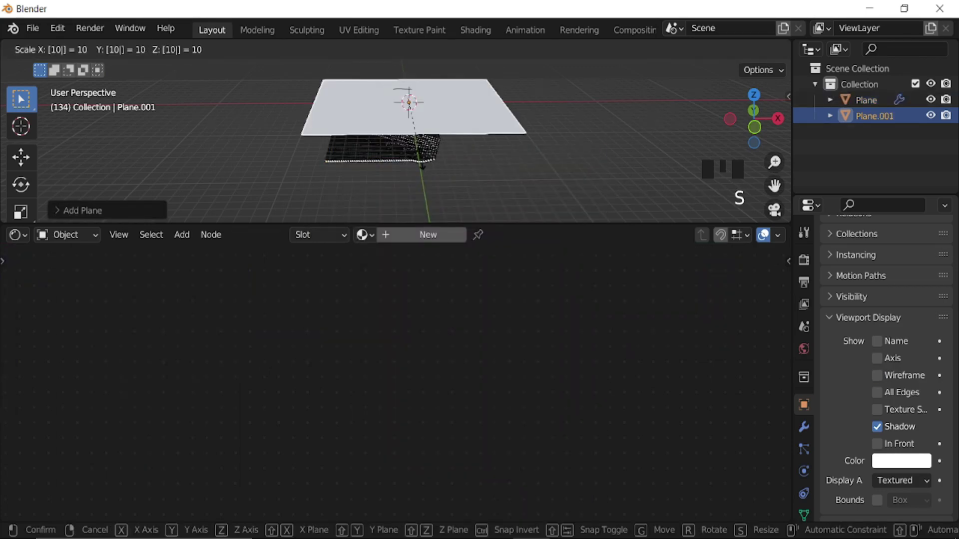
{"action": "key", "text": "KP_3"}
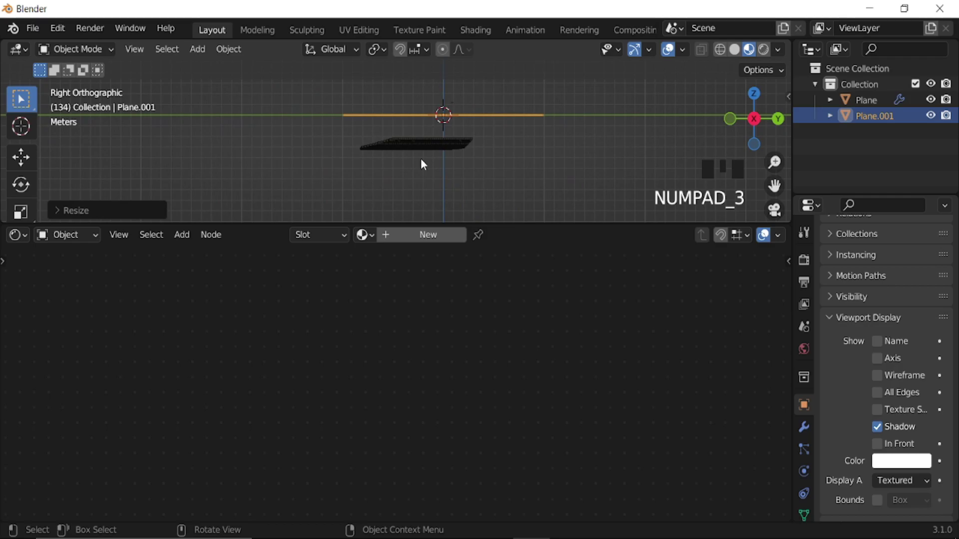
{"action": "key", "text": "g"}
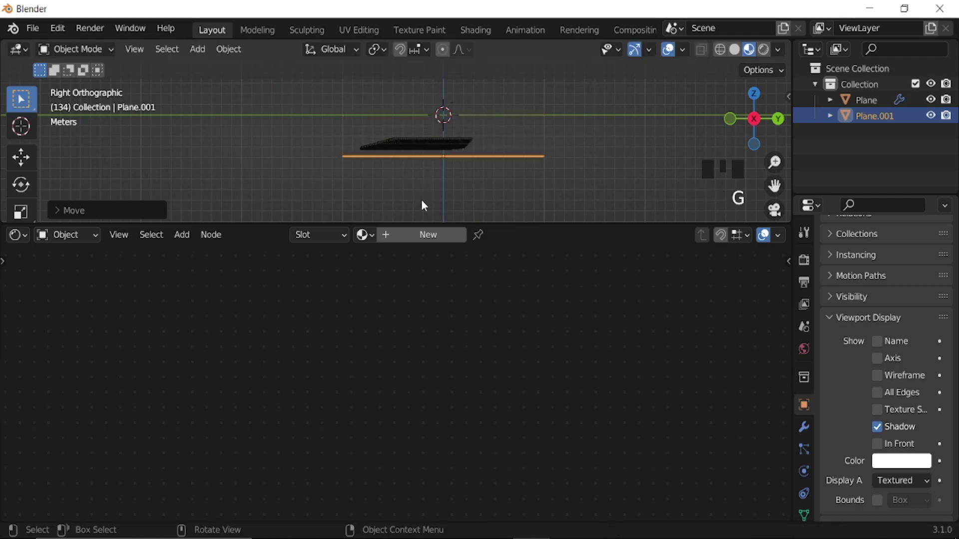
{"action": "key", "text": "s"}
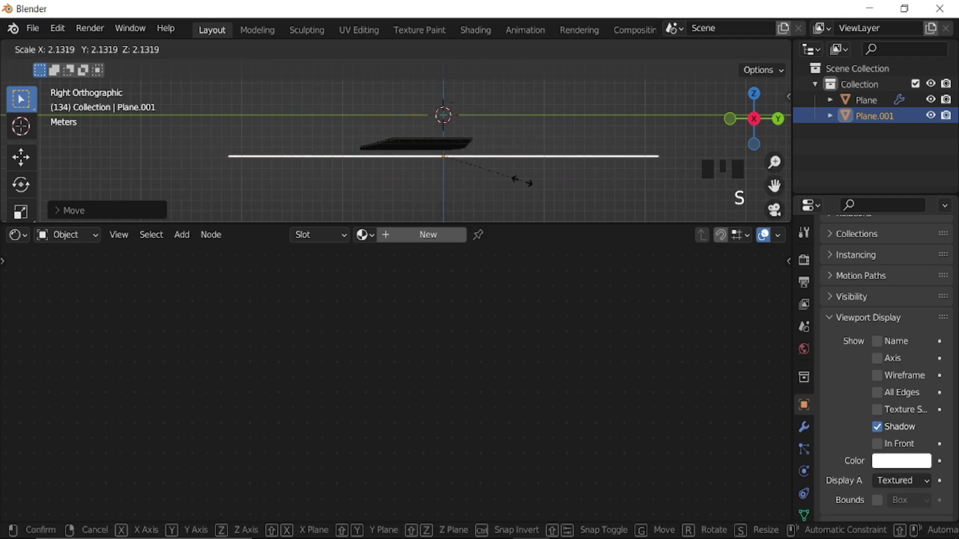
Step: Return to a perspective view and hide the backdrop plane for now
{"action": "left_click_drag", "start_coordinate": [444, 156], "coordinate": [459, 169]}
{"action": "scroll", "scroll_direction": "down", "scroll_amount": 3}
{"action": "key", "text": "h"}
{"action": "scroll", "scroll_direction": "up", "scroll_amount": 3}
{"action": "key", "text": "shift+a"}
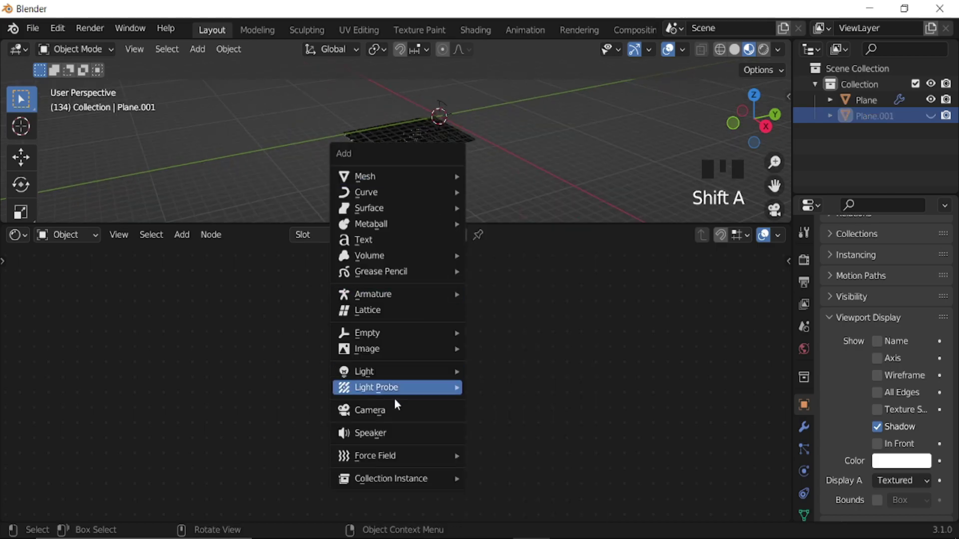
Step: Add a camera aligned to the current view and reposition it to frame the grid at 63.9 mm
{"action": "scroll", "scroll_direction": "up", "scroll_amount": 3}
{"action": "left_click_drag", "start_coordinate": [476, 197], "coordinate": [476, 191]}
{"action": "key", "text": "ctrl+alt+KP_0"}
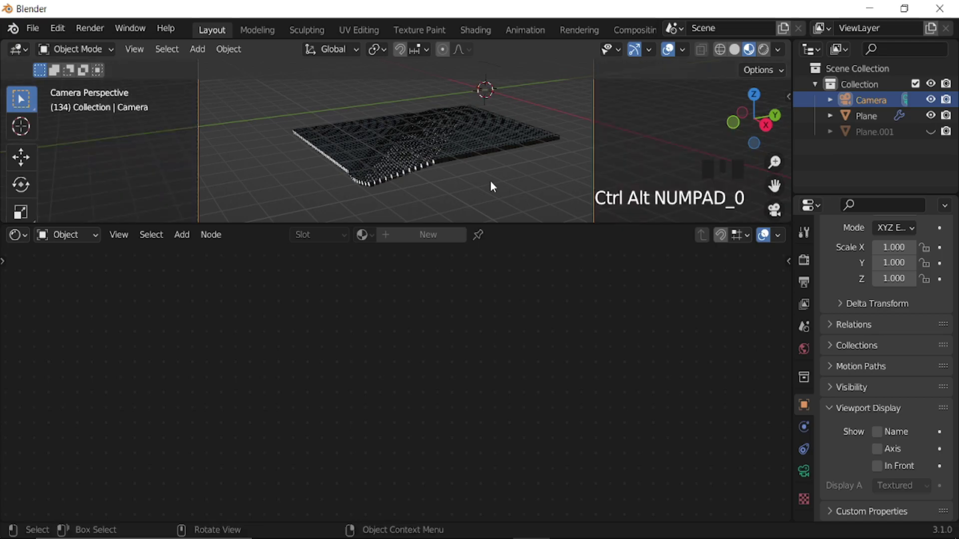
{"action": "scroll", "scroll_direction": "down", "scroll_amount": 3}
{"action": "key", "text": "g"}
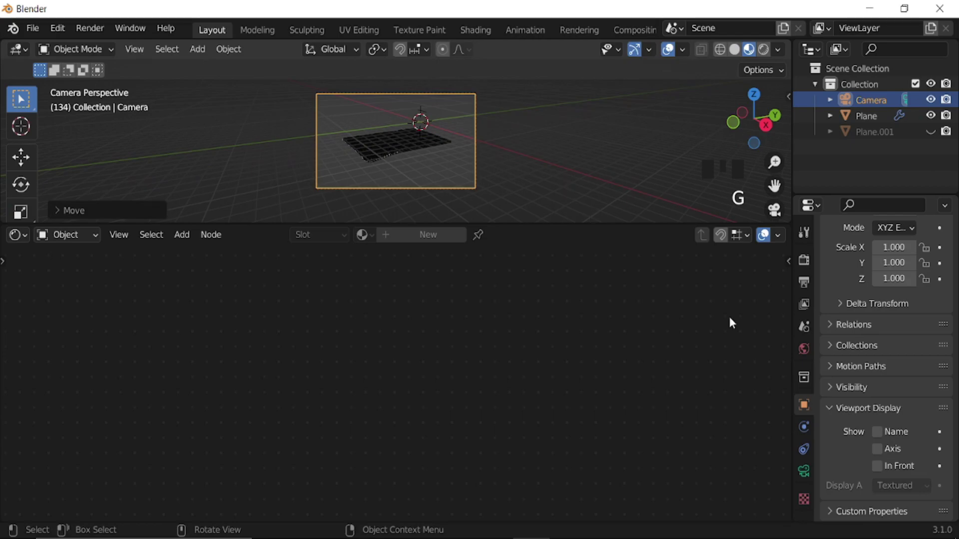
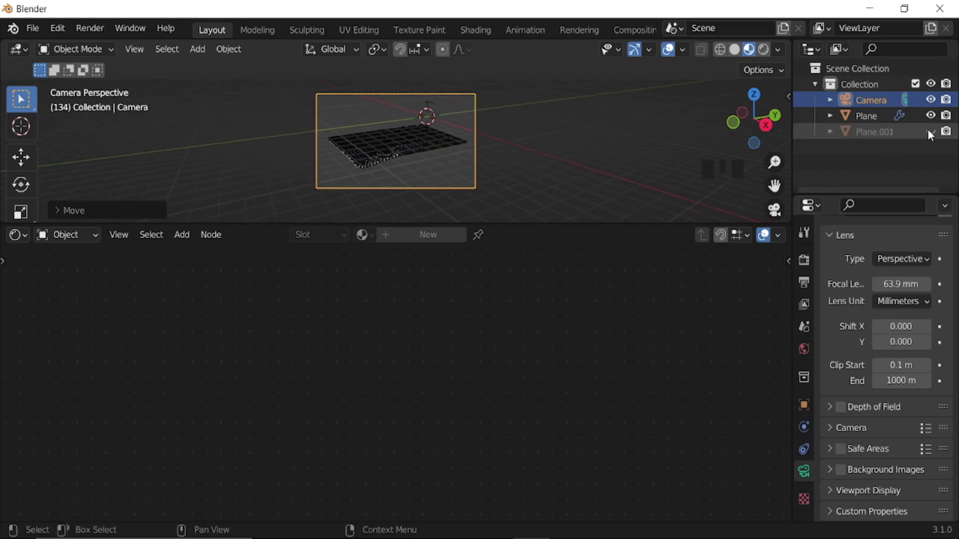
Step: Unhide Plane.001, move it along X and scale it up under the grid
{"action": "left_click", "coordinate": [17, 28]}
{"action": "left_click", "coordinate": [17, 28]}
{"action": "key", "text": "g"}
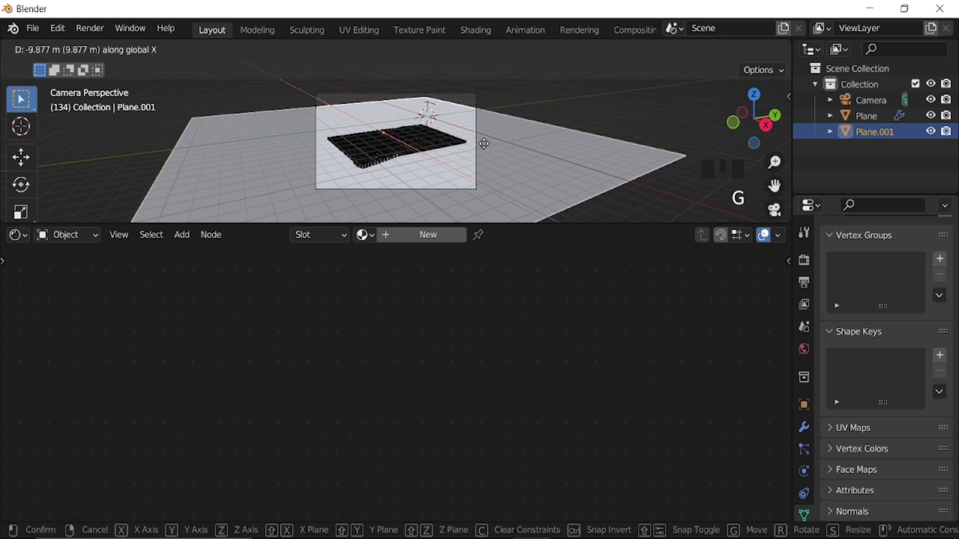
{"action": "key", "text": "s"}
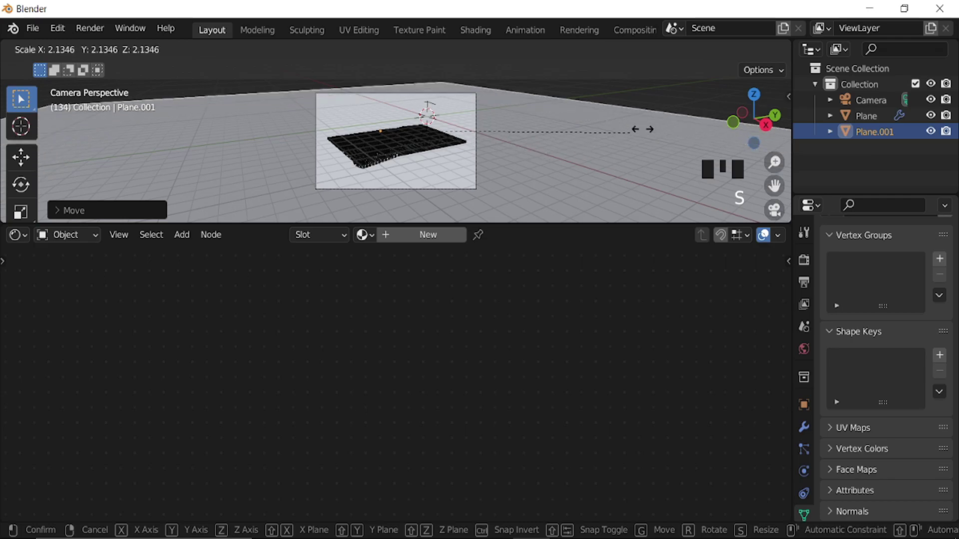
{"action": "scroll", "scroll_direction": "down", "scroll_amount": 3}
Step: In Edit Mode, extrude the plane's border upward into walls
{"action": "left_click_drag", "start_coordinate": [536, 171], "coordinate": [521, 164]}
{"action": "scroll", "scroll_direction": "down", "scroll_amount": 3}
{"action": "key", "text": "Tab"}
{"action": "scroll", "scroll_direction": "down", "scroll_amount": 3}
{"action": "key", "text": "e"}
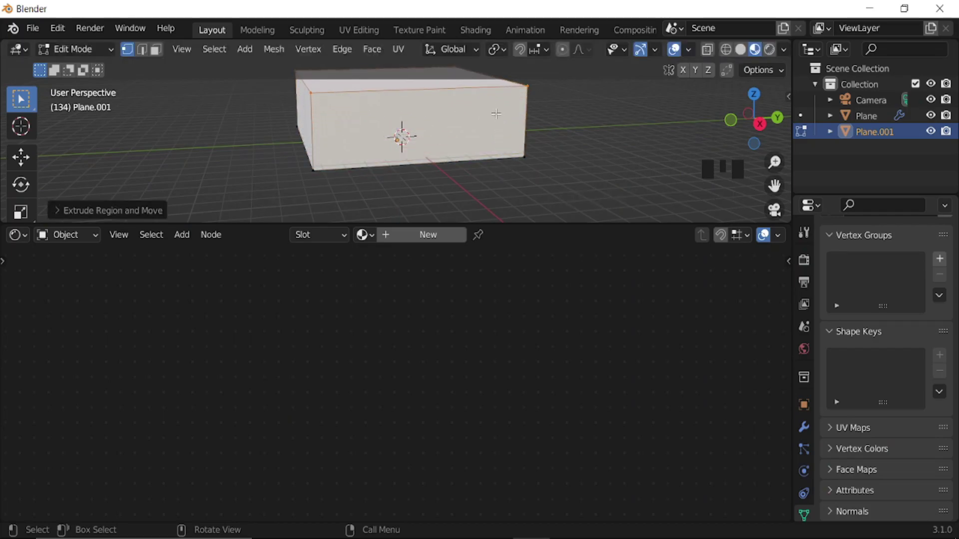
Step: Deselect the extruded geometry before beveling the backdrop
{"action": "key", "text": "x"}
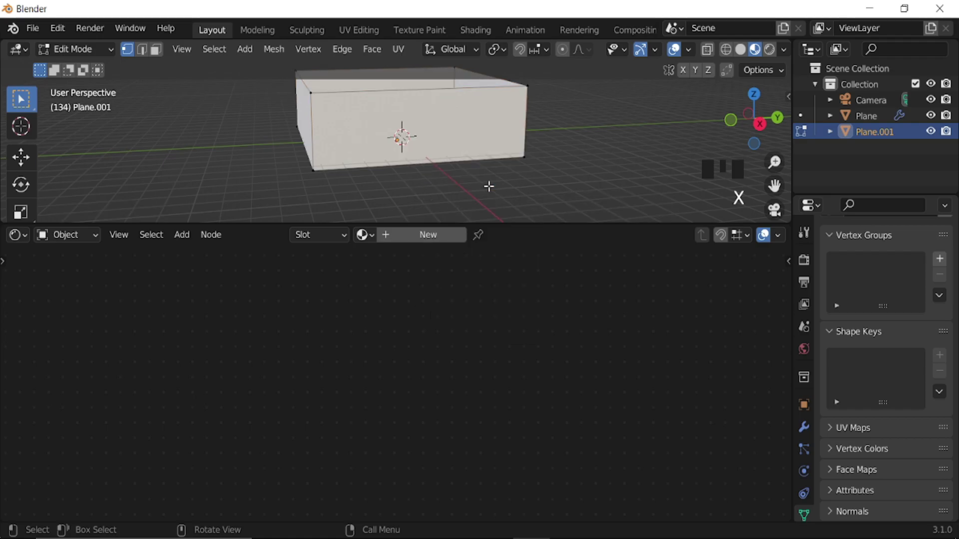
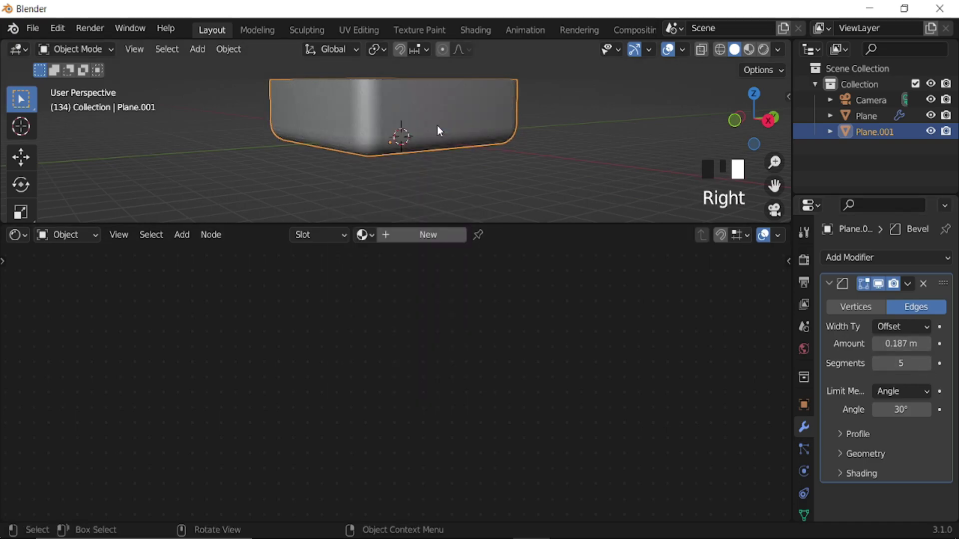
Step: Look through the camera and add an area light to the scene
{"action": "key", "text": "KP_0"}
{"action": "scroll", "scroll_direction": "up", "scroll_amount": 3}
{"action": "scroll", "scroll_direction": "down", "scroll_amount": 3}
{"action": "scroll", "scroll_direction": "down", "scroll_amount": 3}
{"action": "key", "text": "shift+a"}
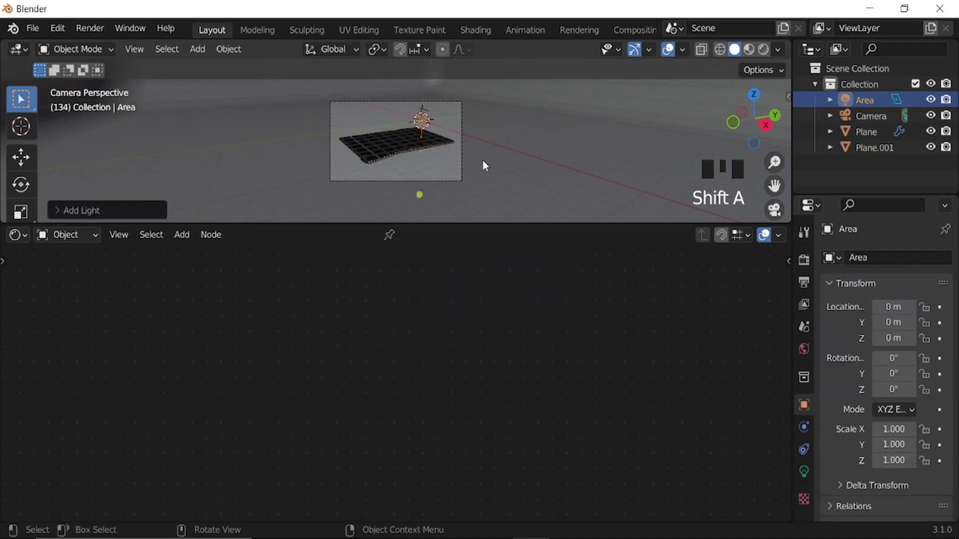
{"action": "scroll", "scroll_direction": "down", "scroll_amount": 3}
{"action": "left_click_drag", "start_coordinate": [508, 156], "coordinate": [482, 155]}
Step: Move the light along Y and up above the grid, scaling it about elevenfold
{"action": "scroll", "scroll_direction": "down", "scroll_amount": 3}
{"action": "scroll", "scroll_direction": "up", "scroll_amount": 3}
{"action": "key", "text": "g"}
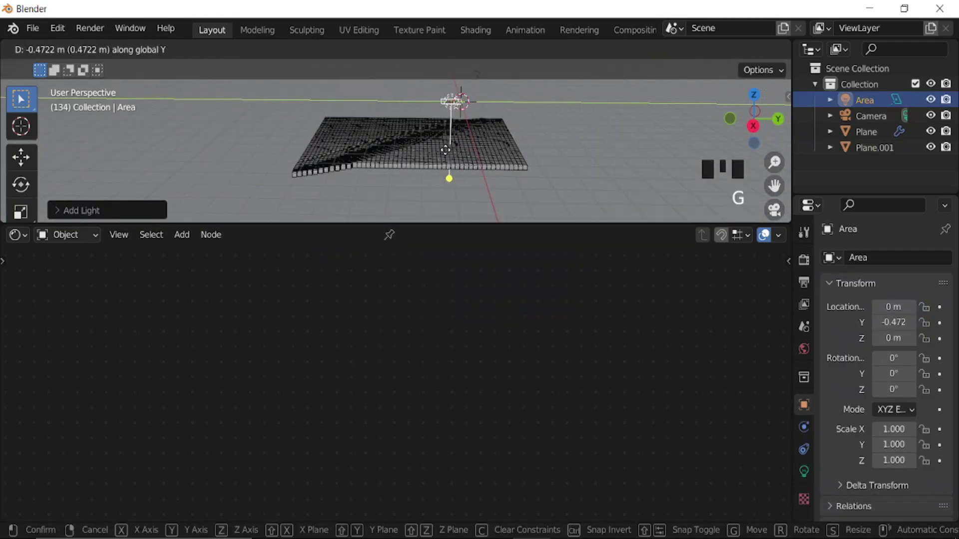
{"action": "key", "text": "g"}
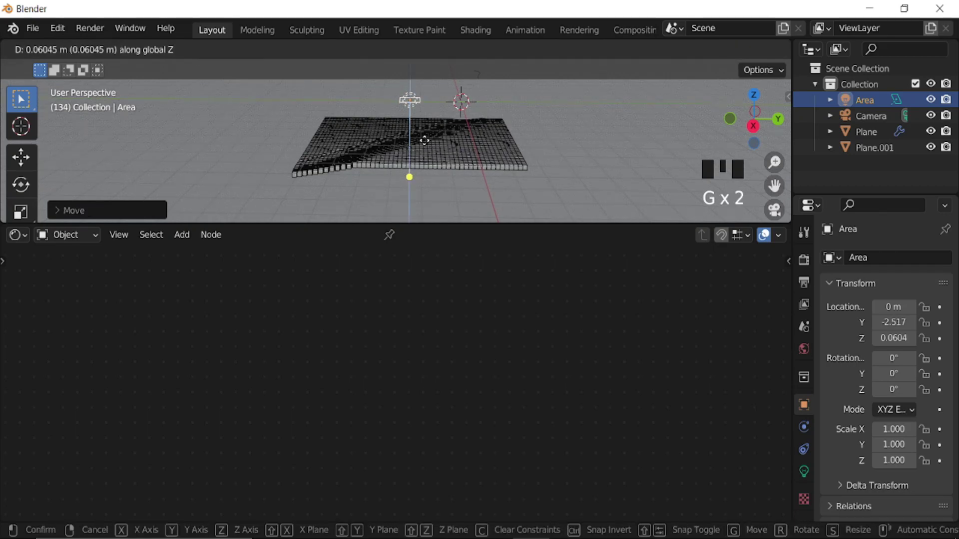
{"action": "scroll", "scroll_direction": "down", "scroll_amount": 3}
{"action": "key", "text": "s"}
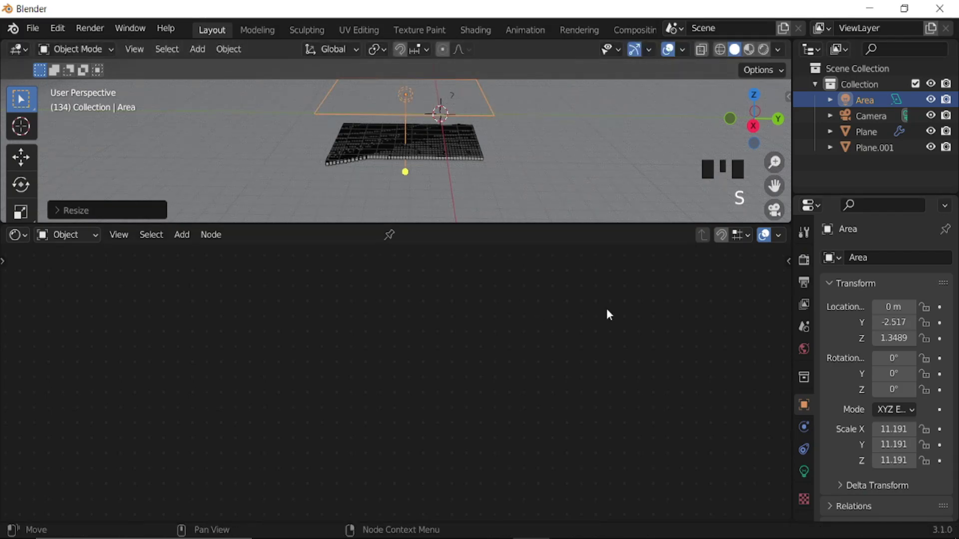
Step: Set the area light's power to 2000 W and check it through the camera
{"action": "left_click", "coordinate": [809, 470]}
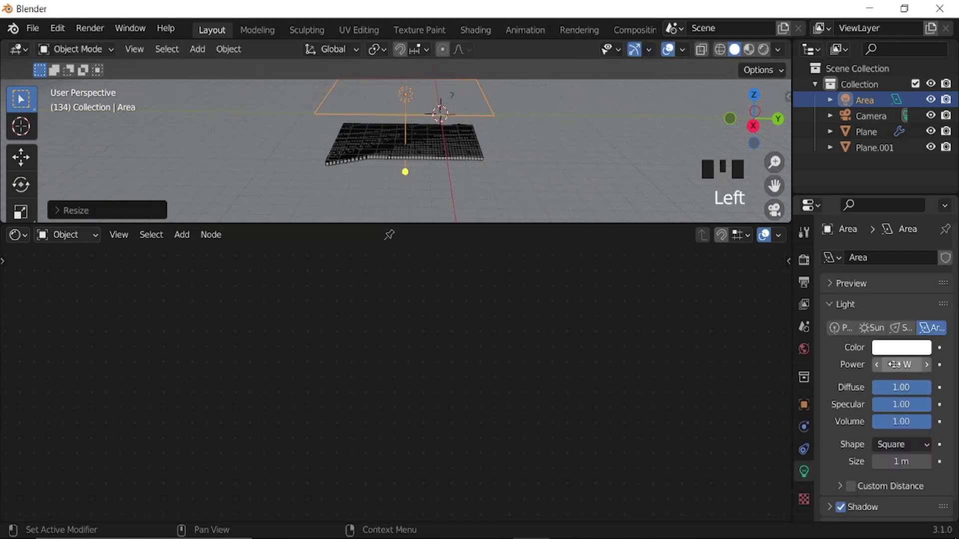
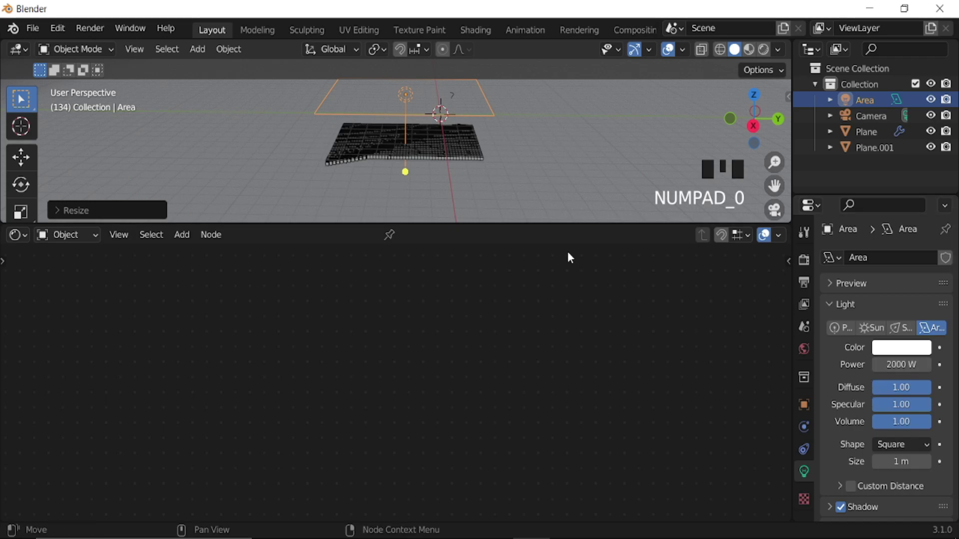
{"action": "key", "text": "KP_0"}
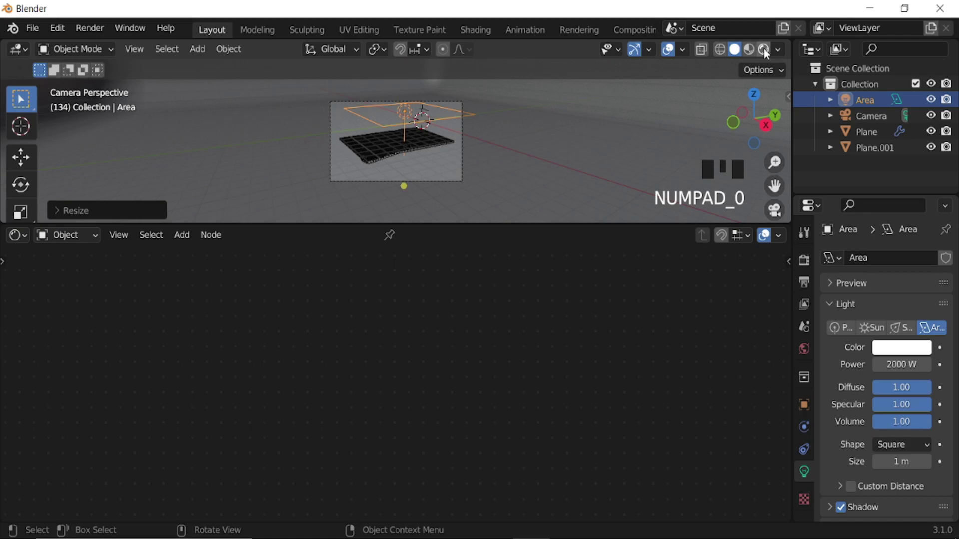
Step: In Rendered shading, raise the area light 2.4 m along Z and play the wave animation
{"action": "left_click", "coordinate": [768, 53]}
{"action": "left_click", "coordinate": [661, 56]}
{"action": "scroll", "scroll_direction": "up", "scroll_amount": 3}
{"action": "key", "text": "g"}
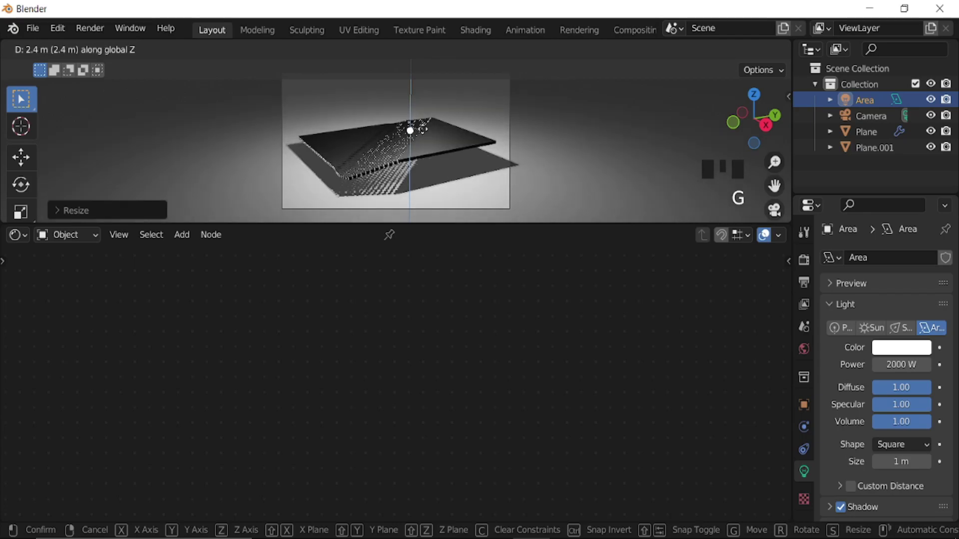
{"action": "left_click", "coordinate": [638, 52]}
{"action": "scroll", "scroll_direction": "up", "scroll_amount": 3}
{"action": "key", "text": "space"}
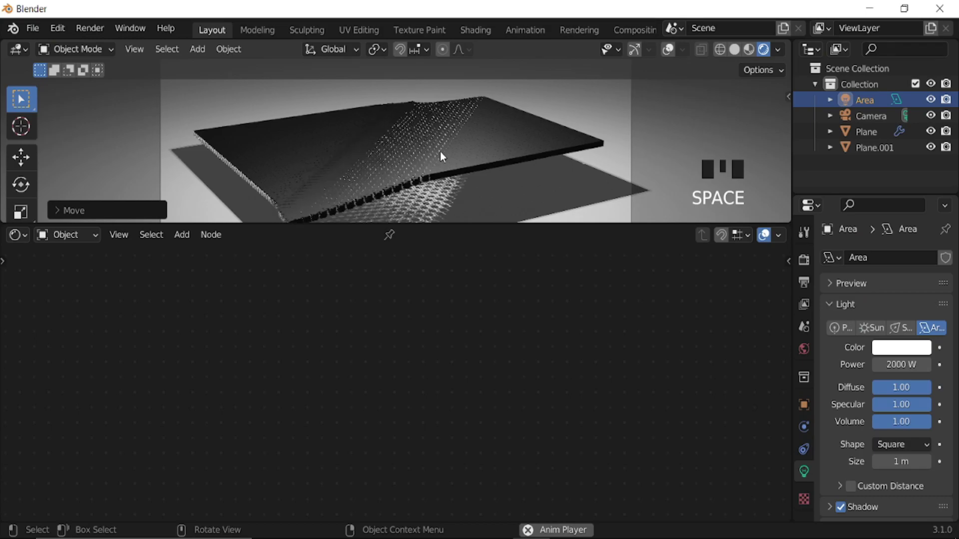
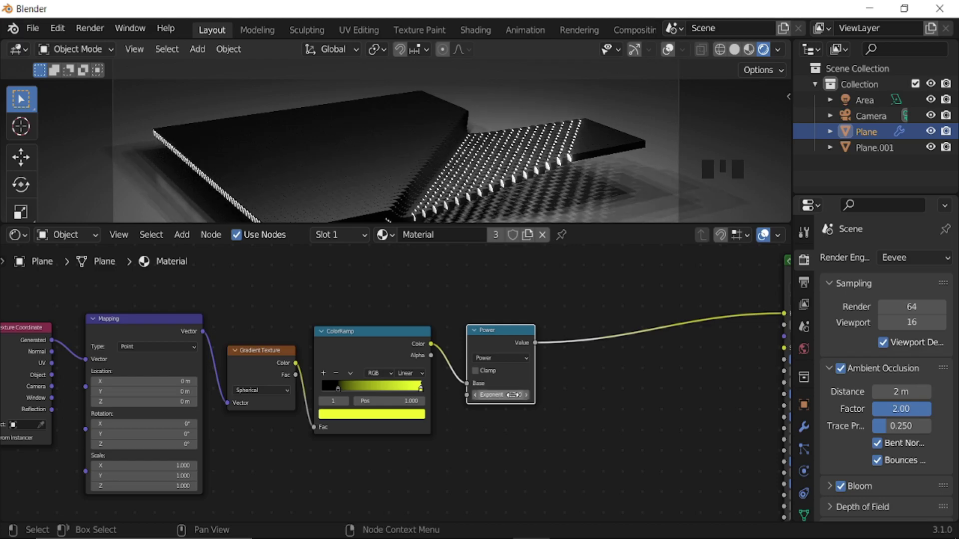
Step: Undo the exponent change, mute the Power node and play the animation
{"action": "key", "text": "ctrl+z"}
{"action": "left_click", "coordinate": [506, 341]}
{"action": "key", "text": "m"}
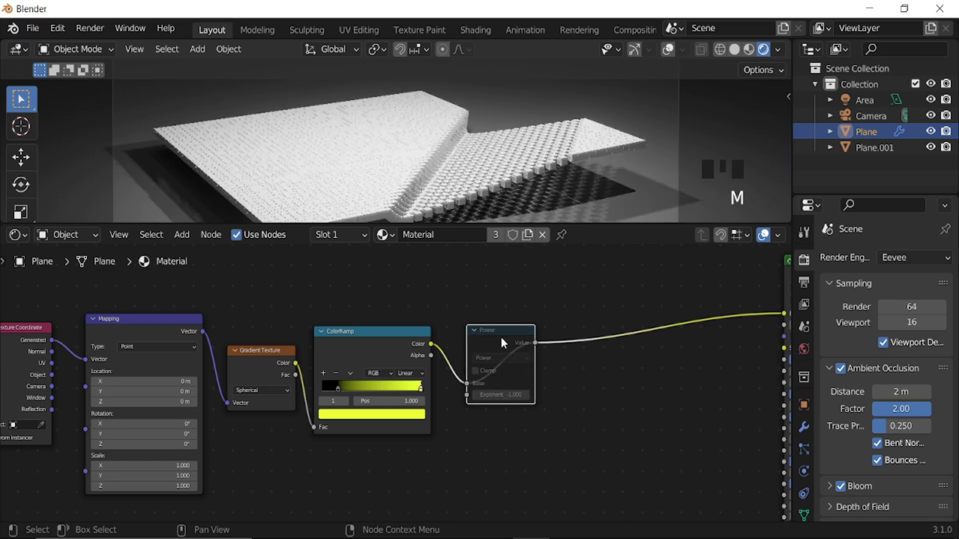
{"action": "left_click", "coordinate": [505, 344]}
{"action": "key", "text": "space"}
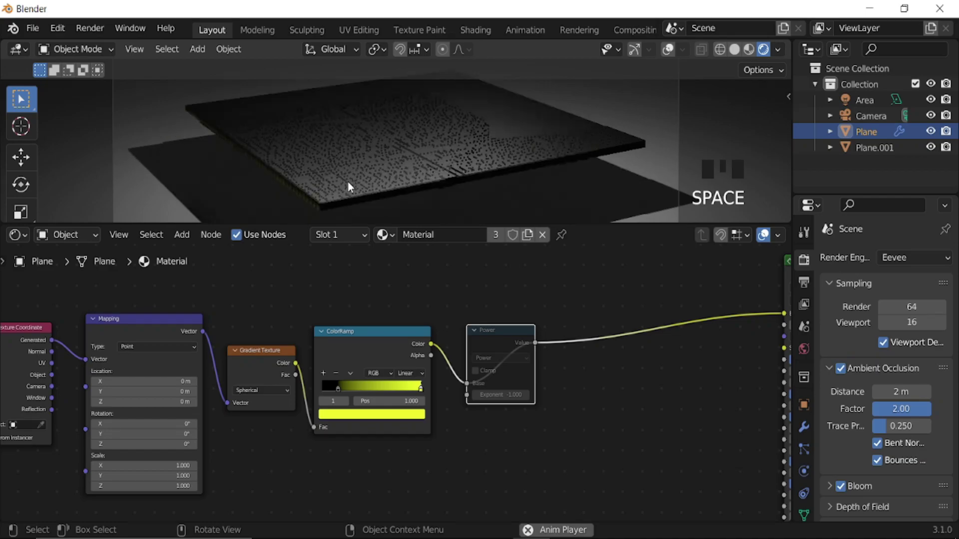